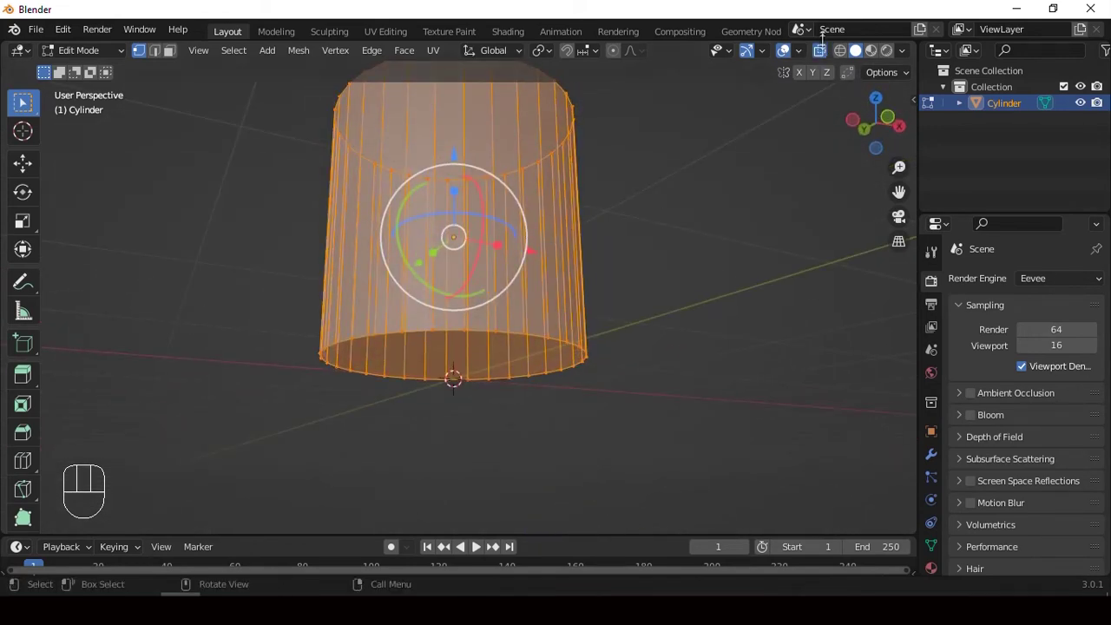
- Select the cylinder's bottom face and bevel its rim edge
left_click(820, 55)
left_click(820, 55)
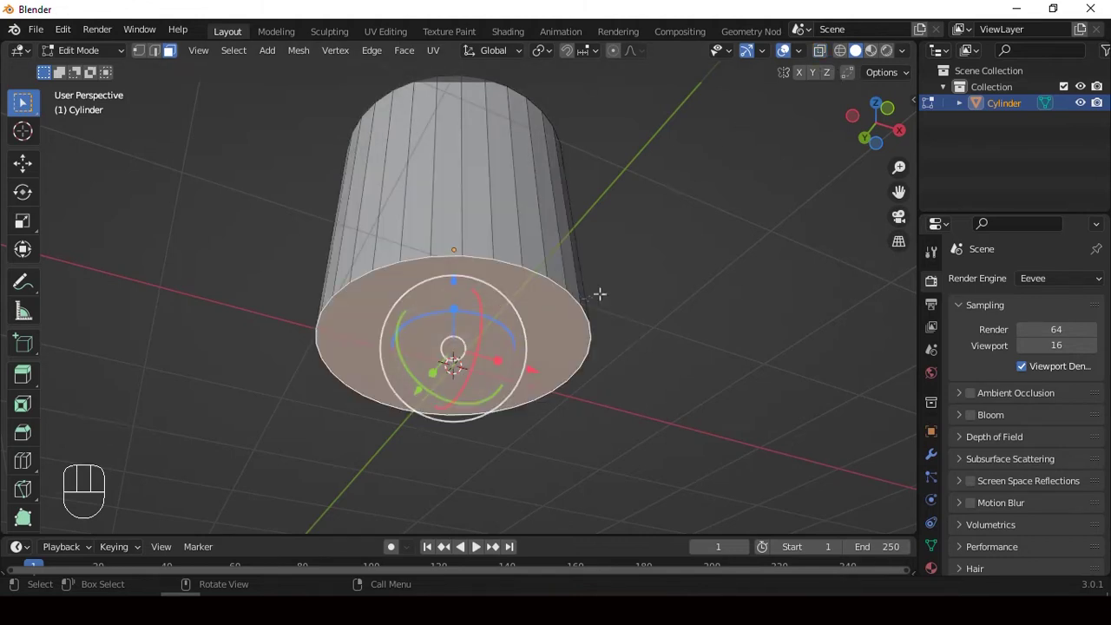
key("2")
middle_click(679, 552)
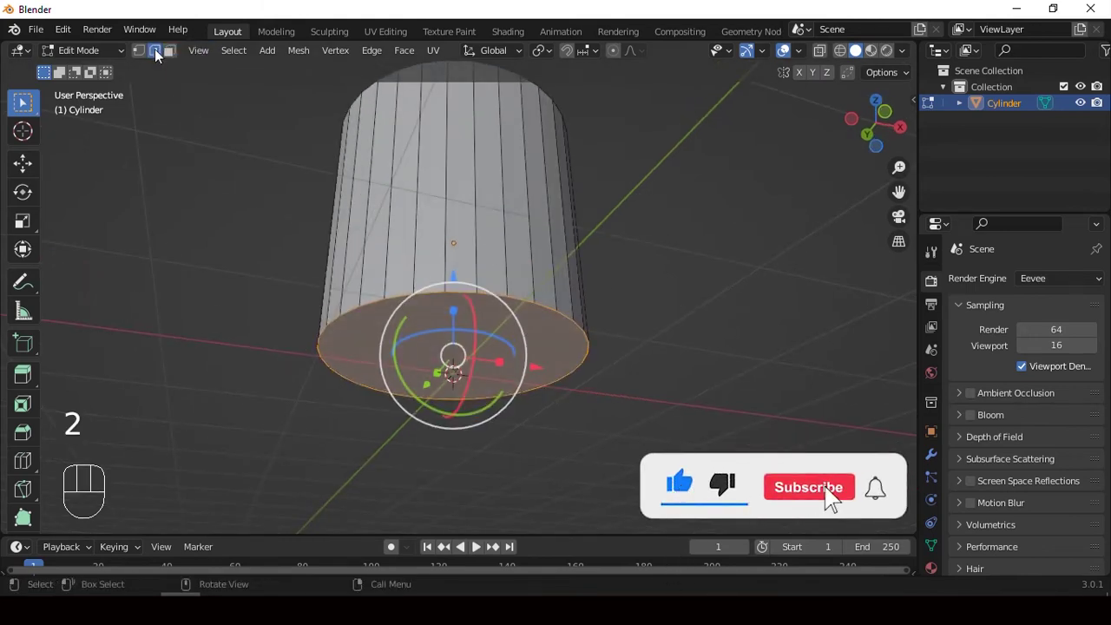
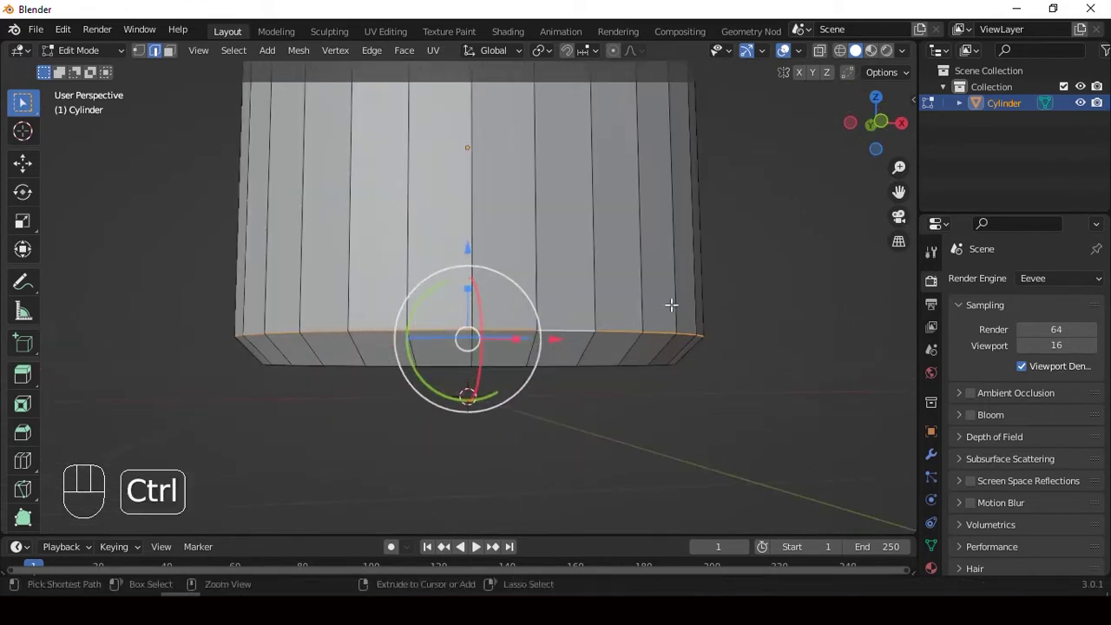
key("ctrl+b")
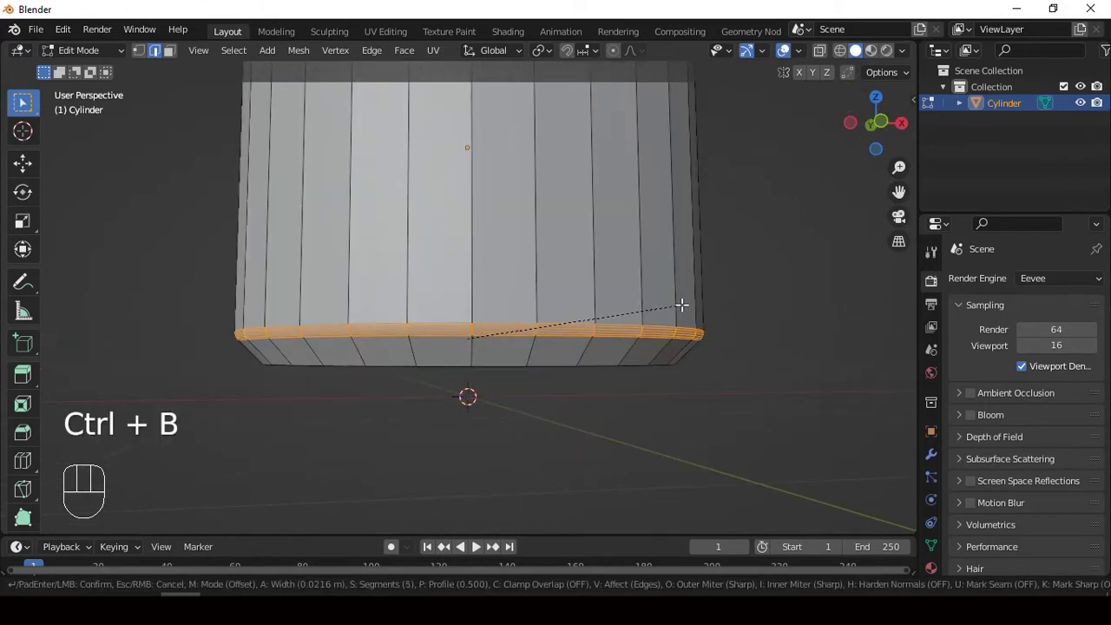
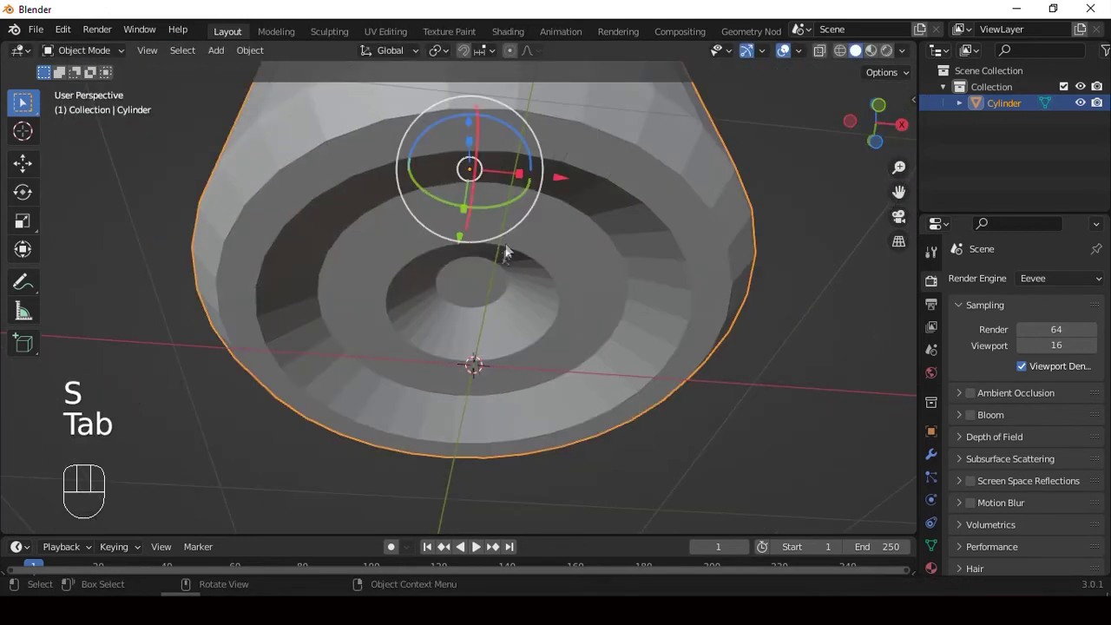
- Shade the cylinder smooth after inspecting its underside rings
left_click_drag(561, 274, 550, 333)
left_click_drag(545, 186, 508, 260)
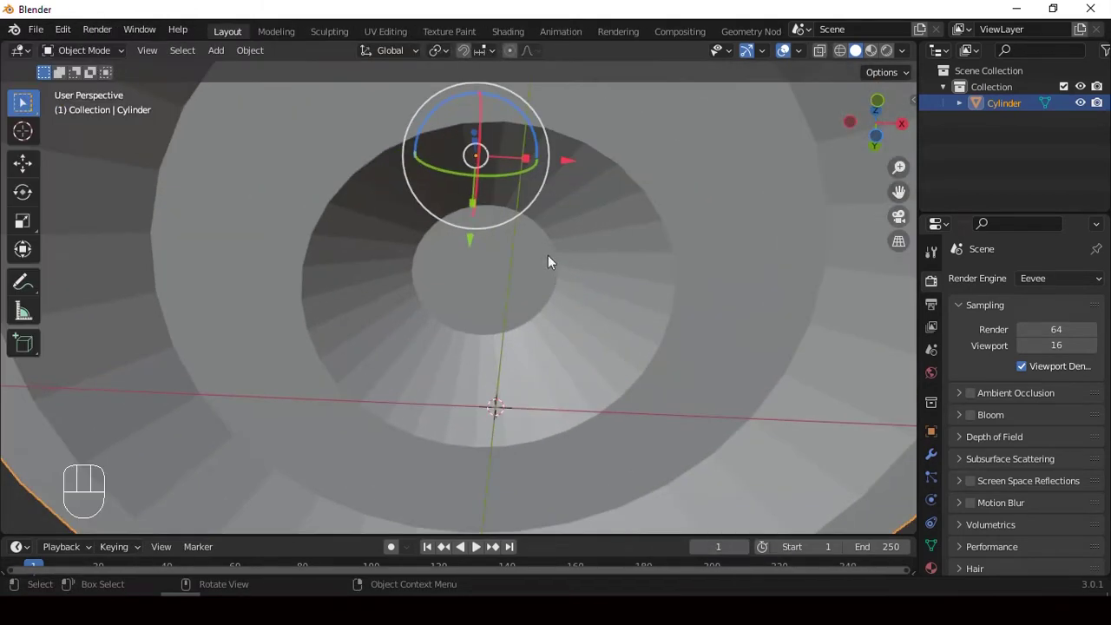
right_click(531, 166)
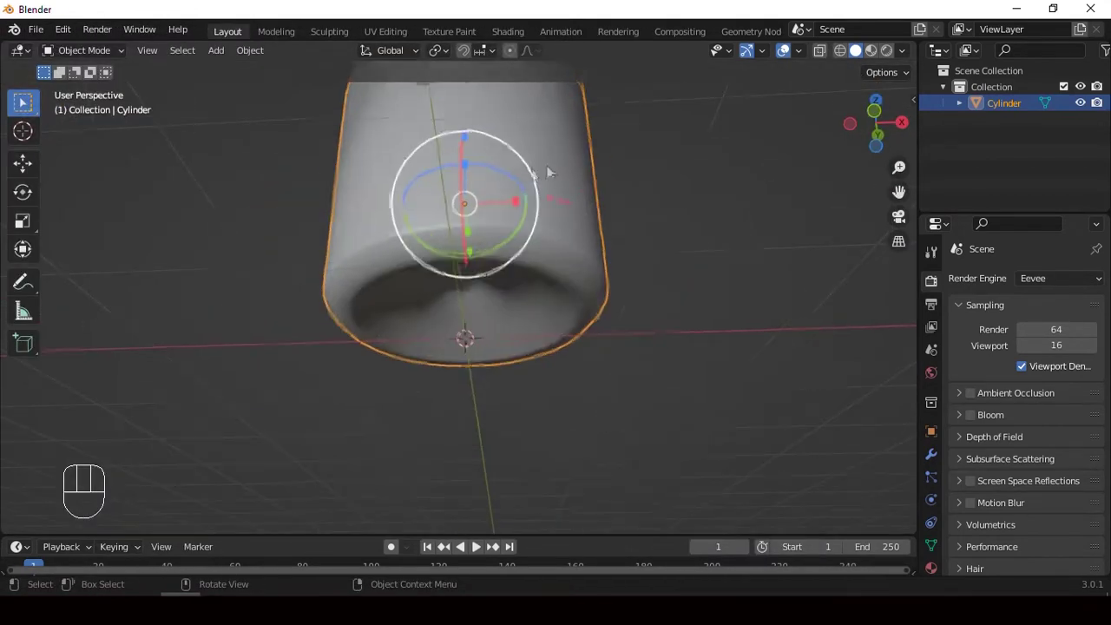
left_click_drag(593, 195, 590, 265)
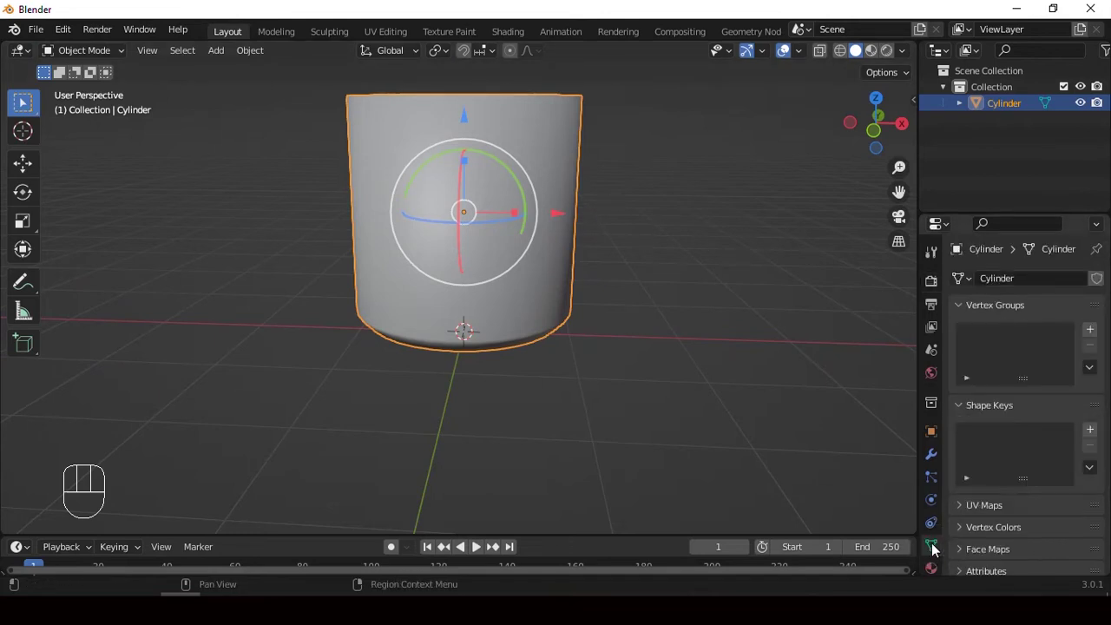
- Enable Auto Smooth at 30° in the cylinder's Normals settings
left_click(987, 469)
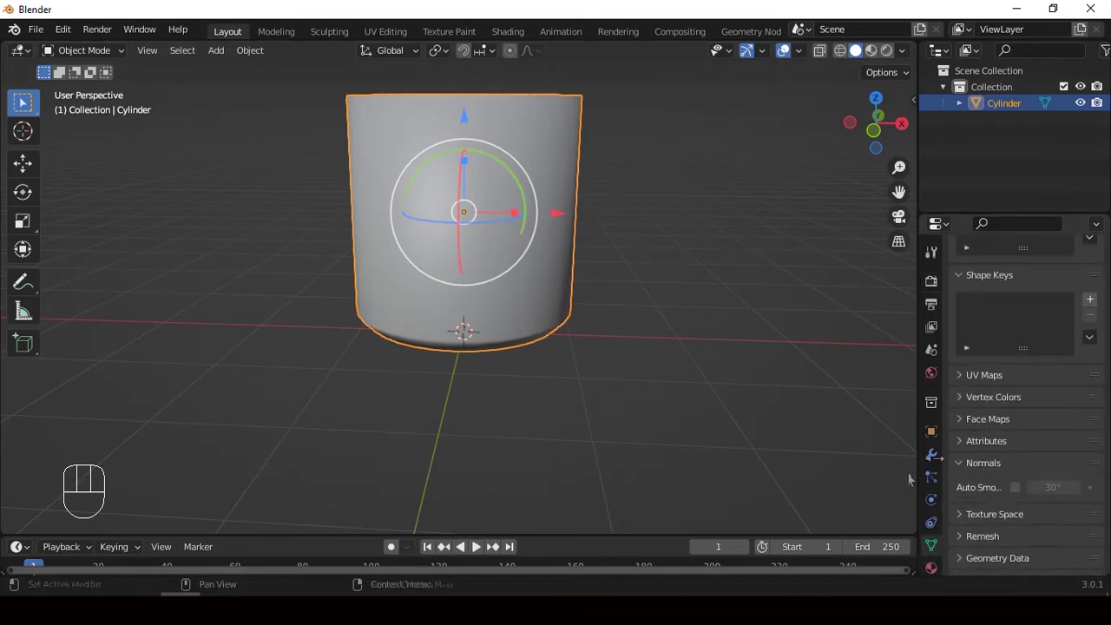
left_click(1021, 494)
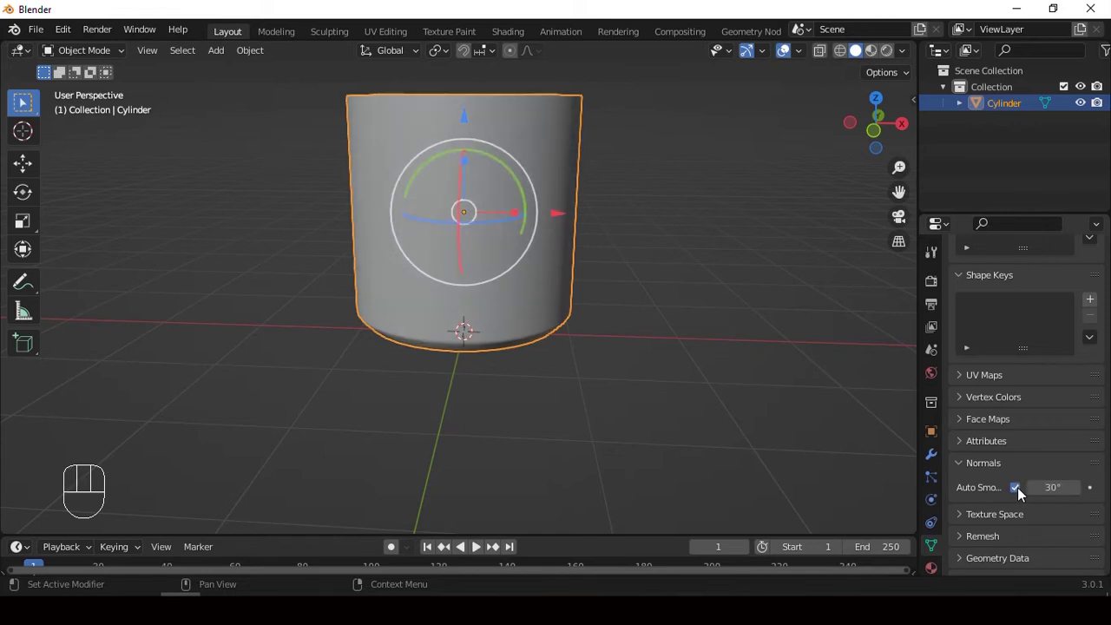
left_click_drag(1019, 492, 610, 251)
middle_click(585, 225)
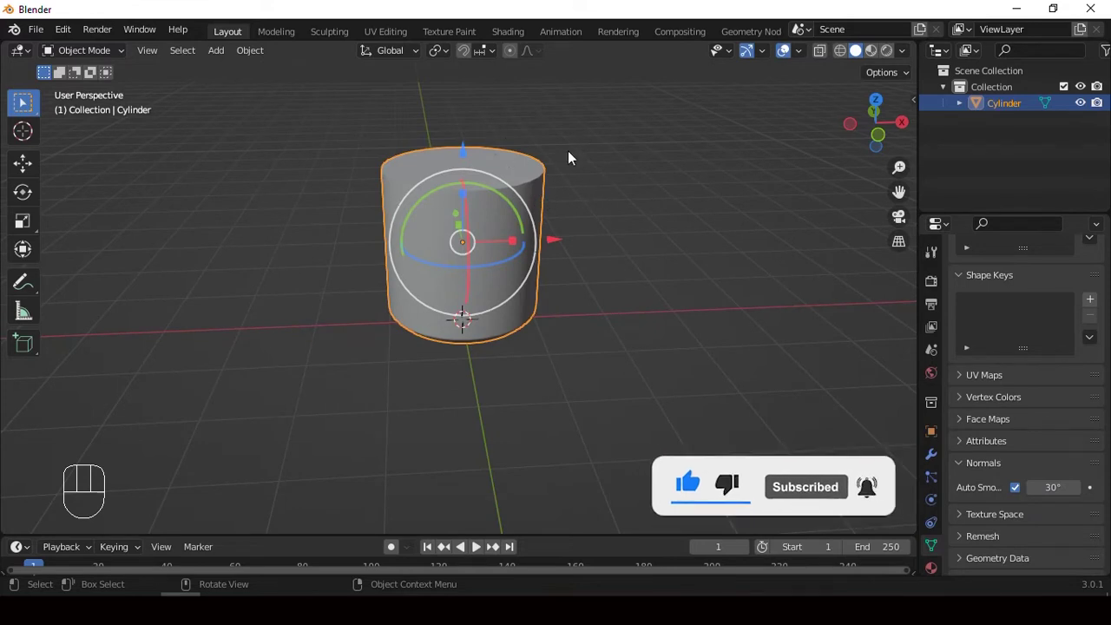
- Extrude the top face into a neck and cap, then bevel the cap's top edge
key("Tab")
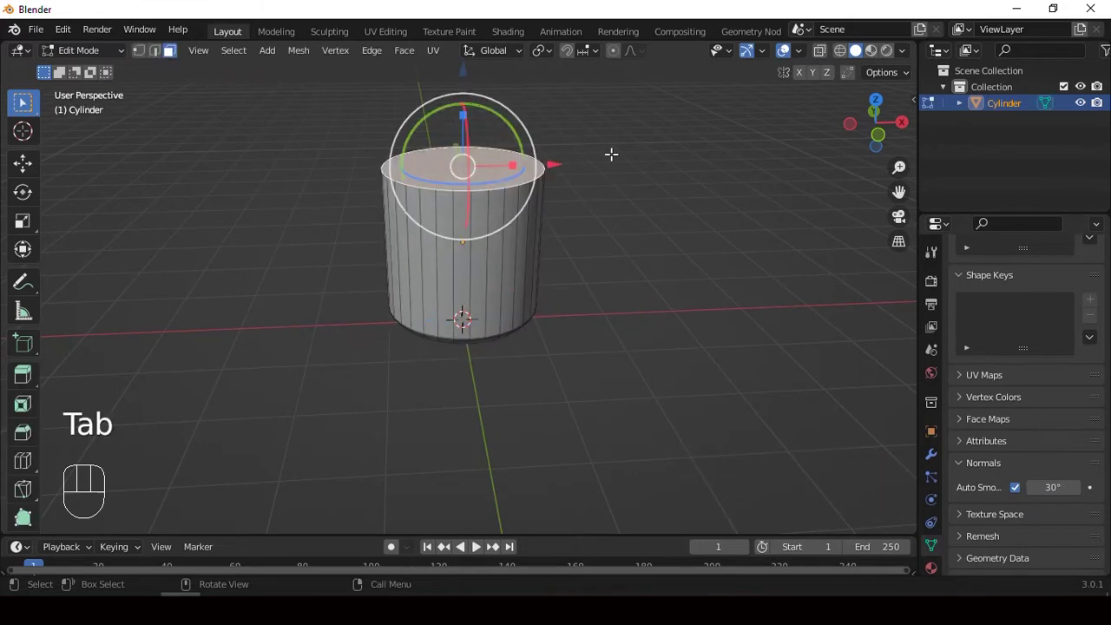
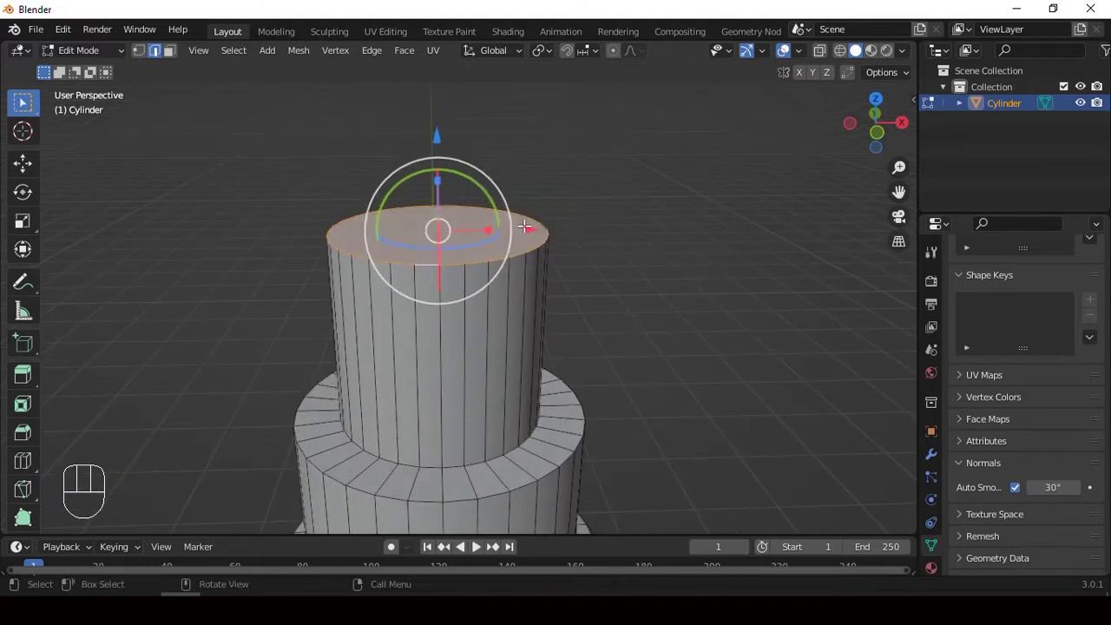
key("ctrl+b")
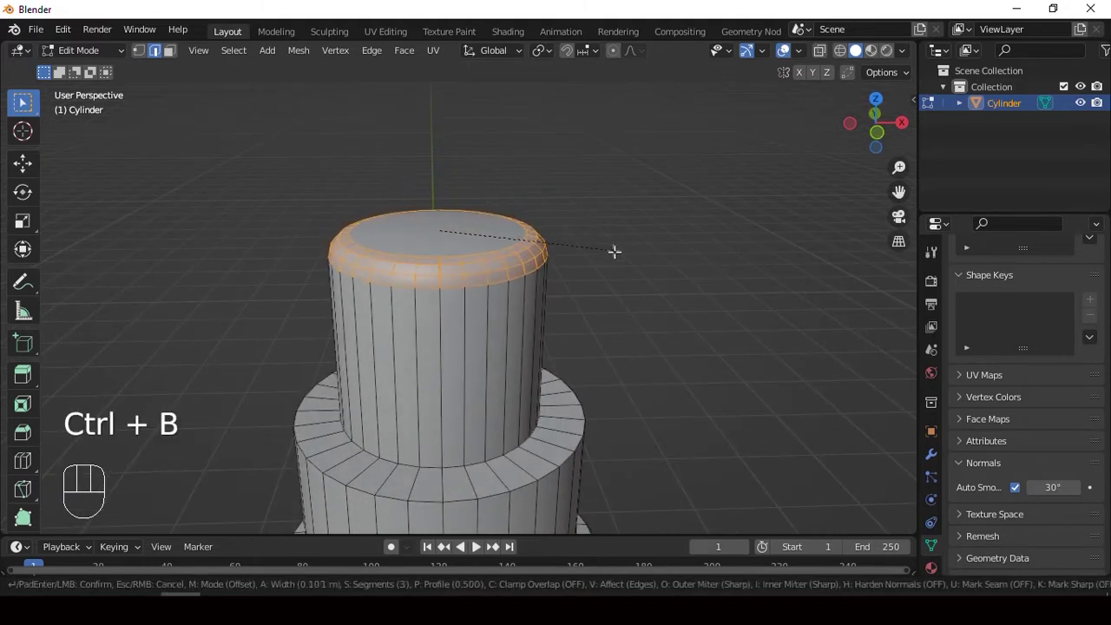
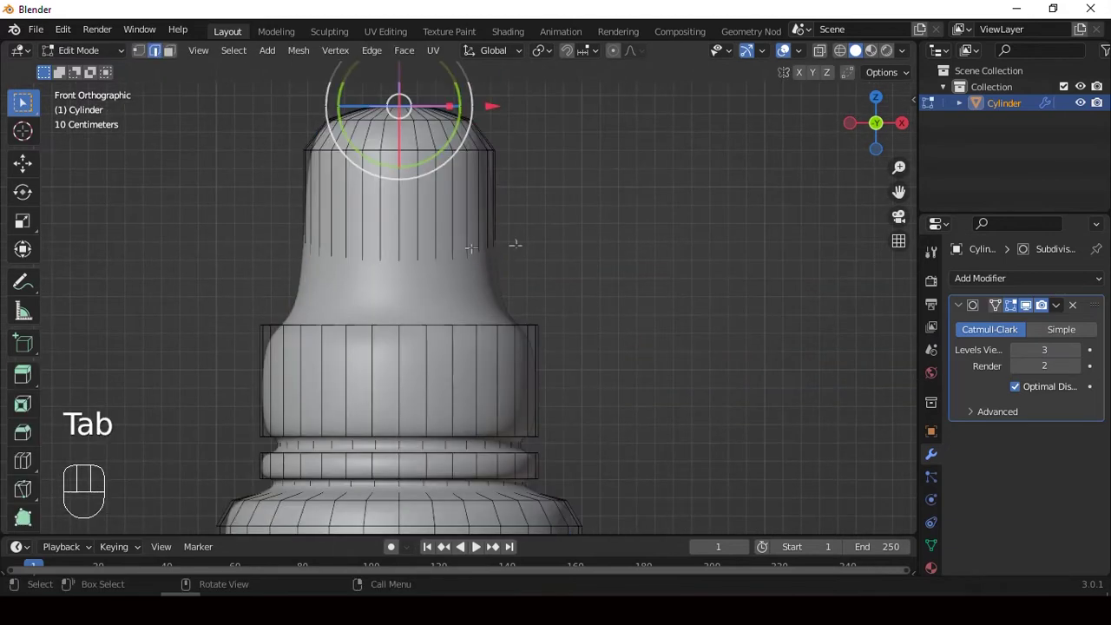
- Add a supporting edge loop below the cap to keep it crisp under subdivision
key("ctrl+r")
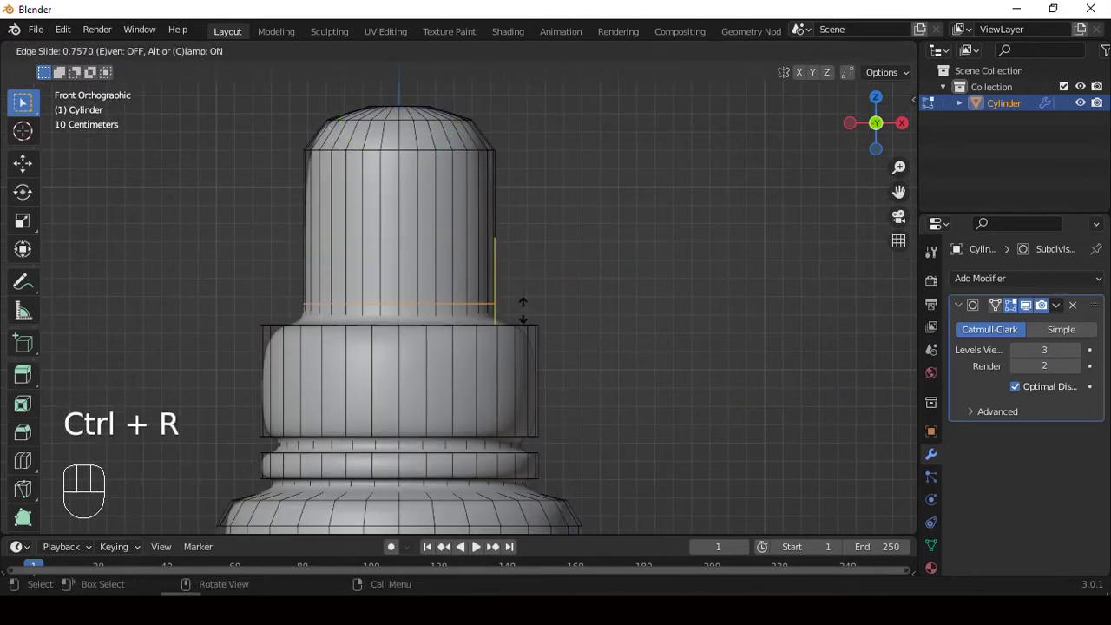
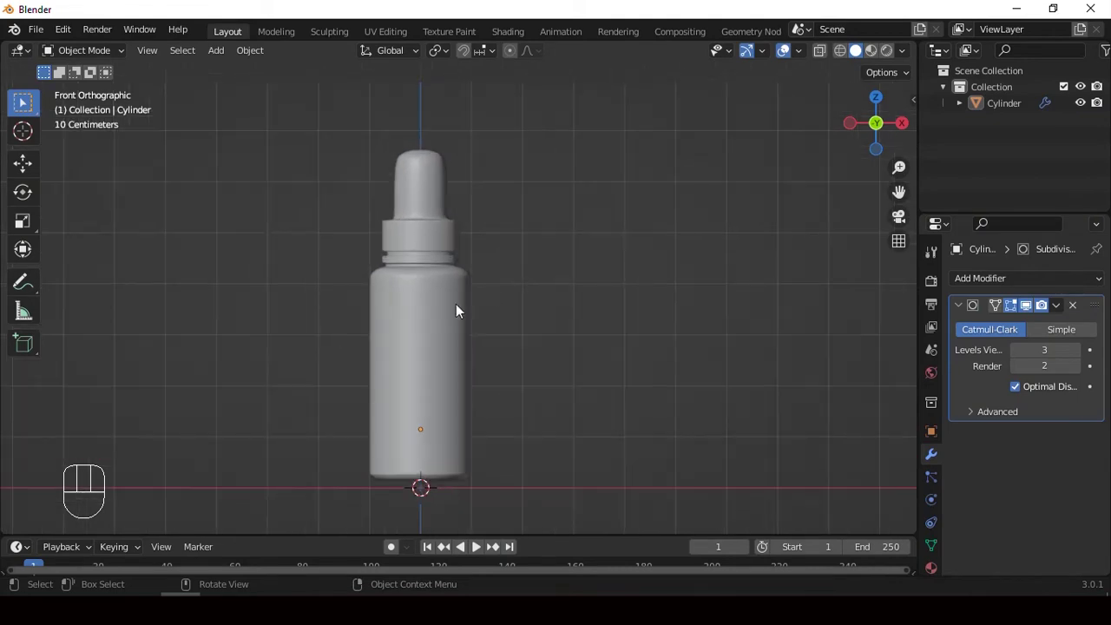
- Add a short, wide jar cylinder beside the bottle and shade it smooth
left_click_drag(503, 278, 520, 246)
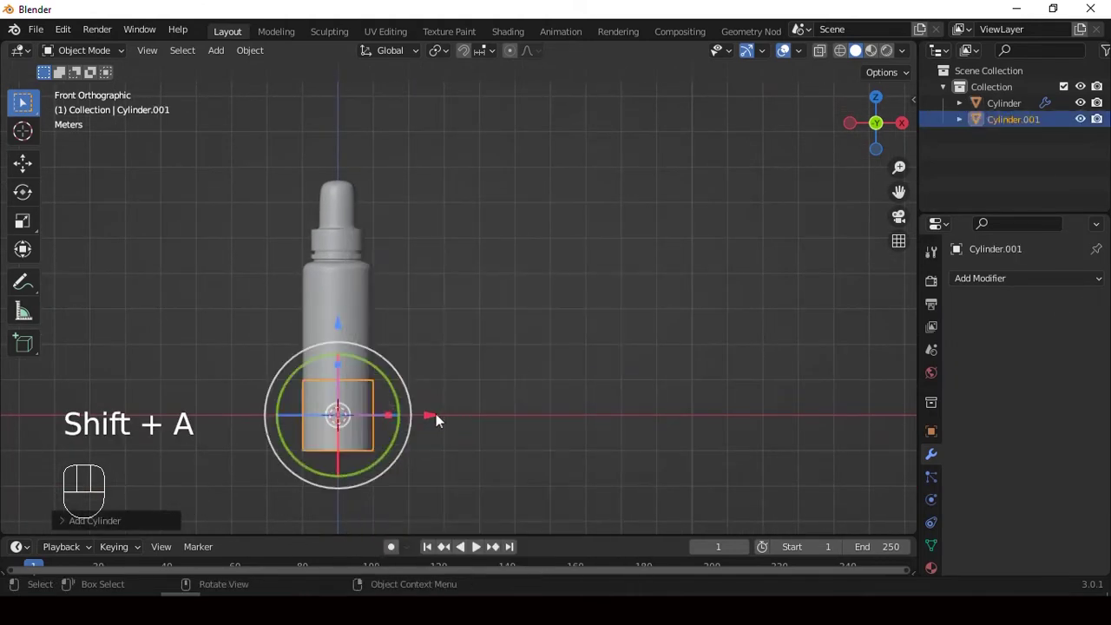
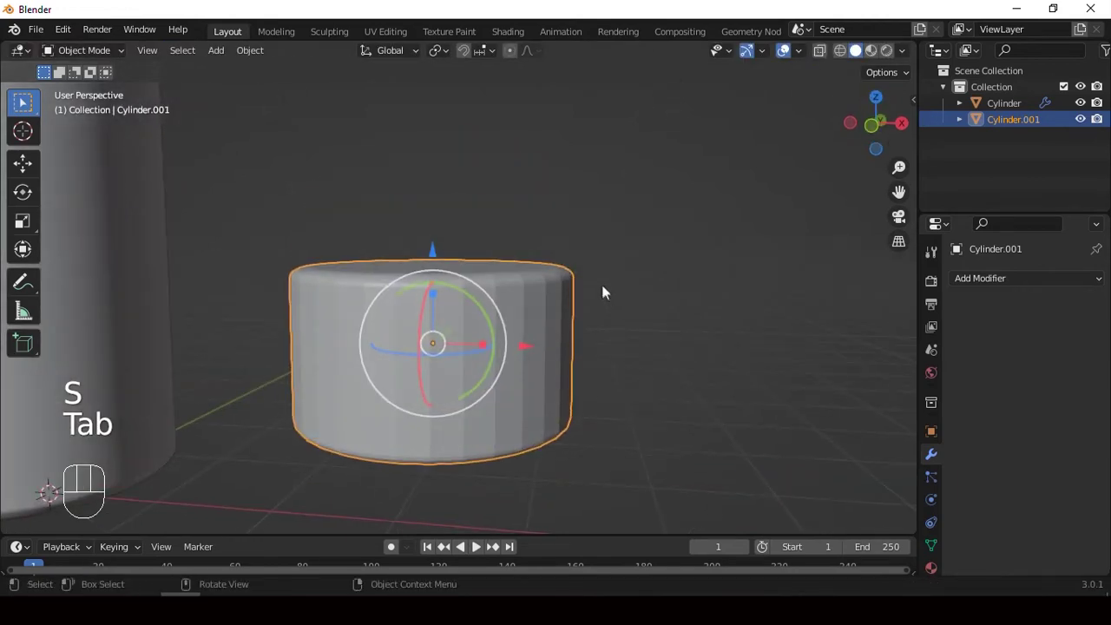
right_click(522, 196)
- Select the jar's lower body faces in Edit Mode and separate them into Cylinder.002
key("Tab")
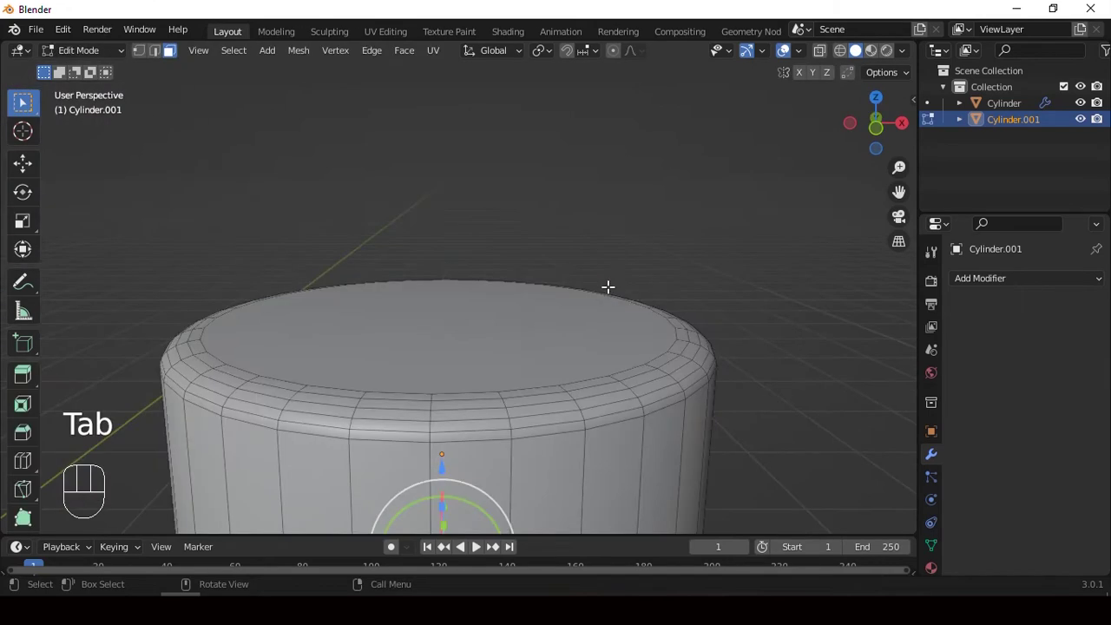
key("Tab")
key("3")
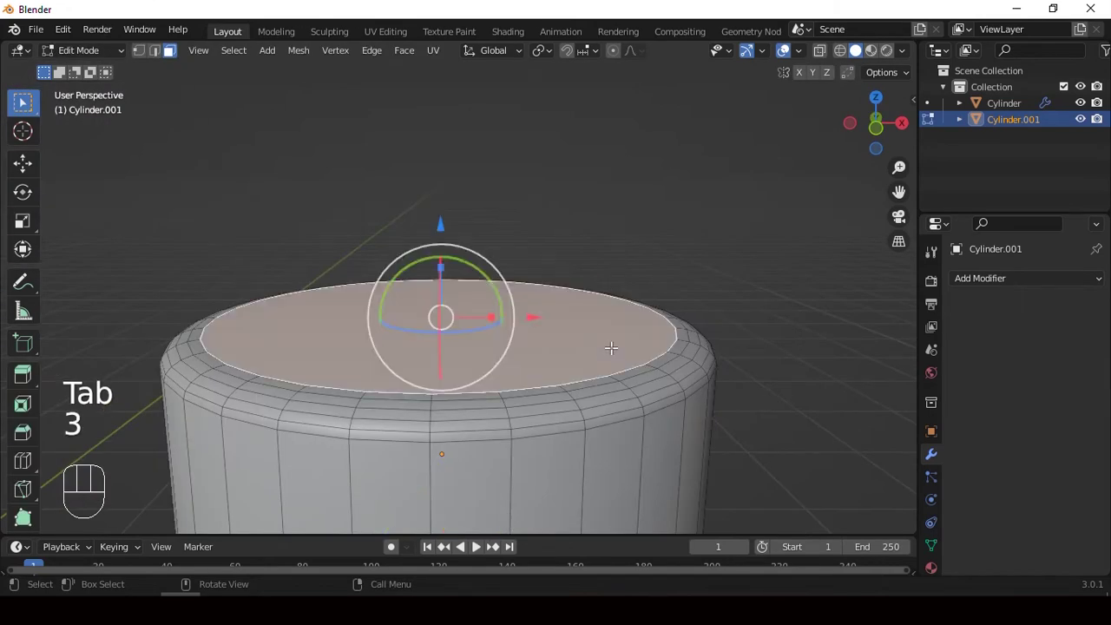
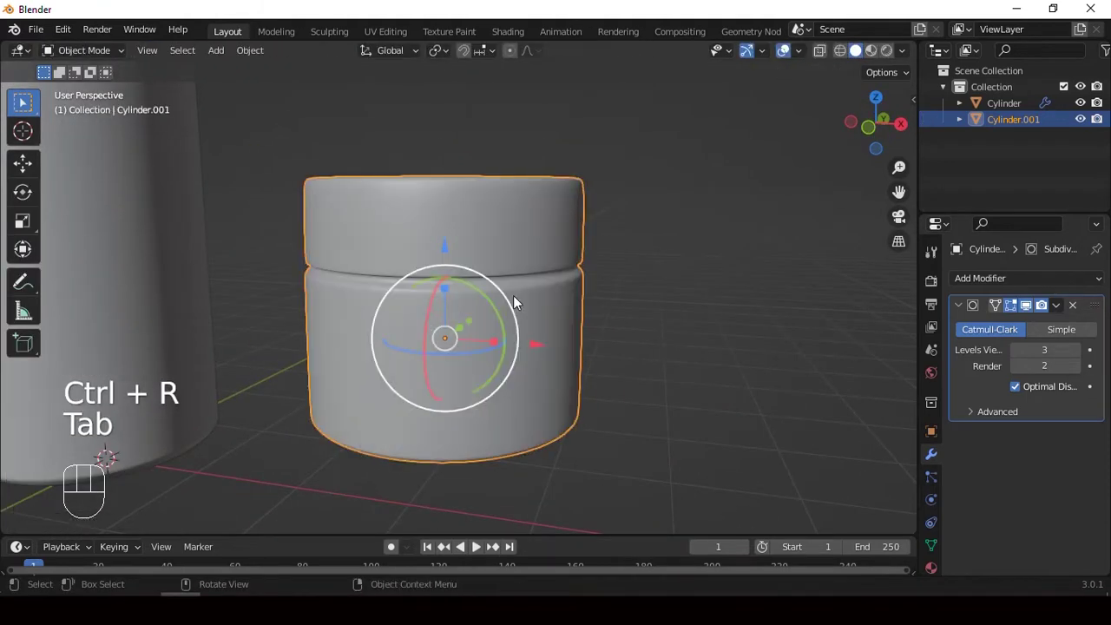
middle_click(658, 250)
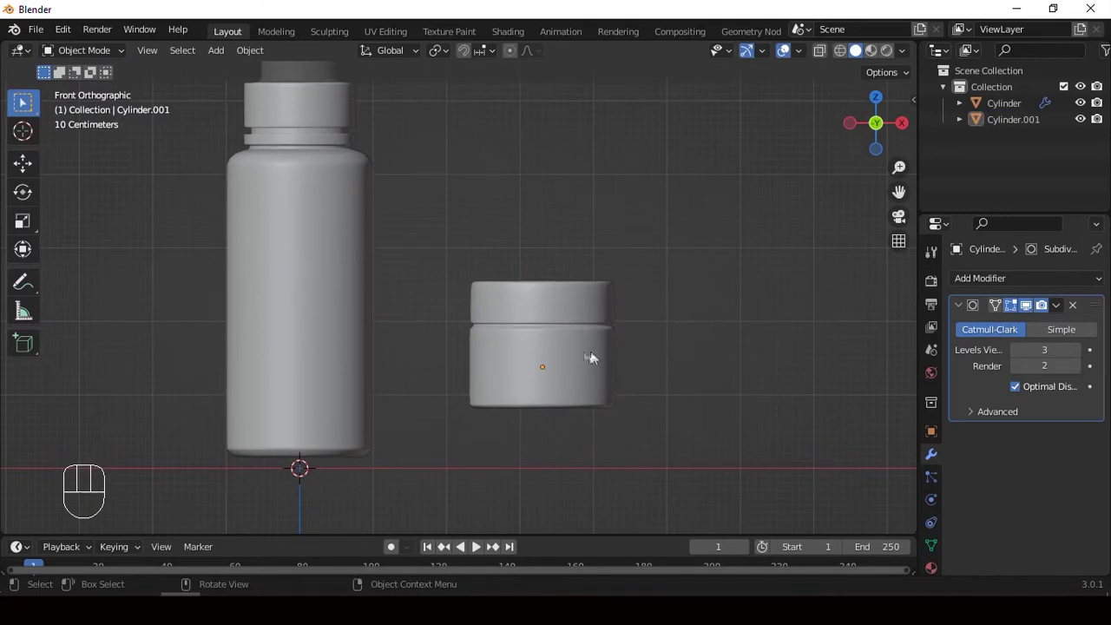
left_click(574, 353)
left_click_drag(571, 285, 560, 273)
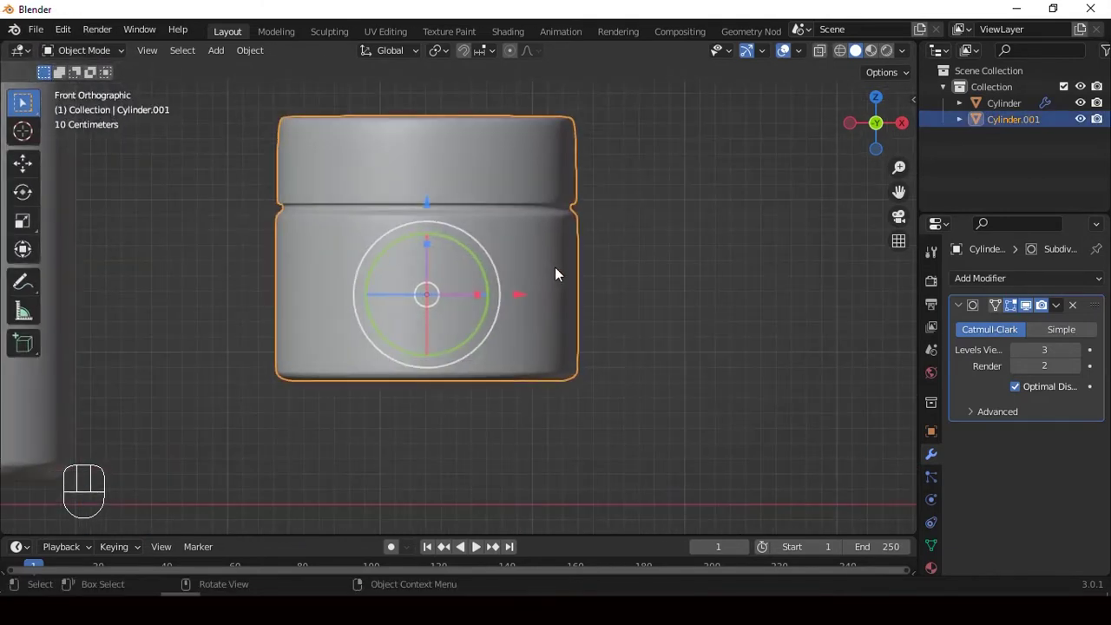
key("alt+z")
left_click_drag(561, 265, 581, 277)
key("Tab")
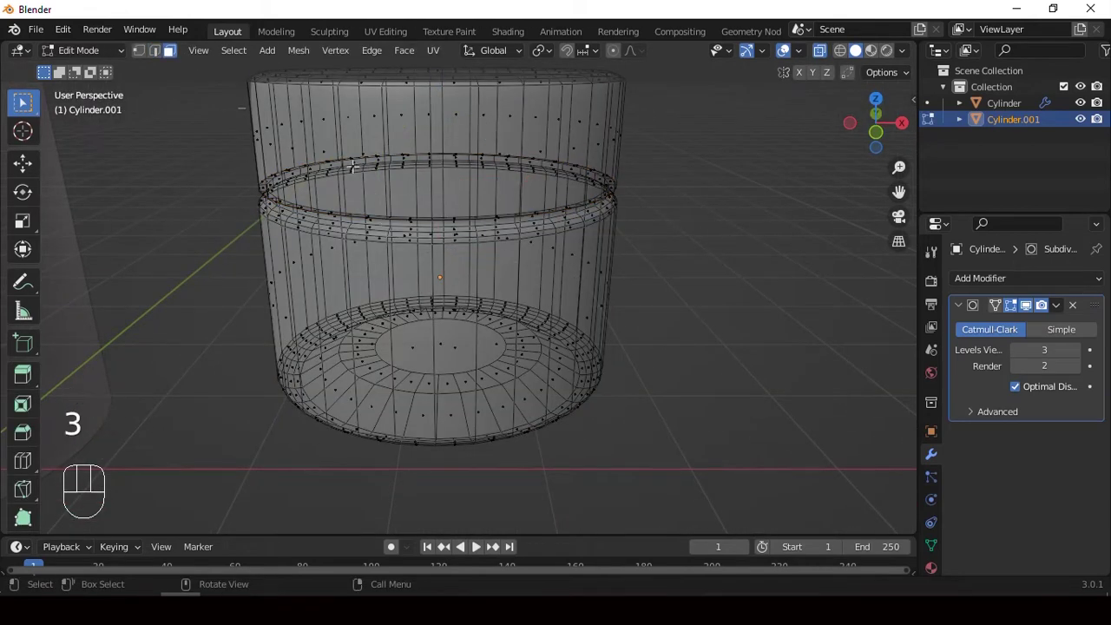
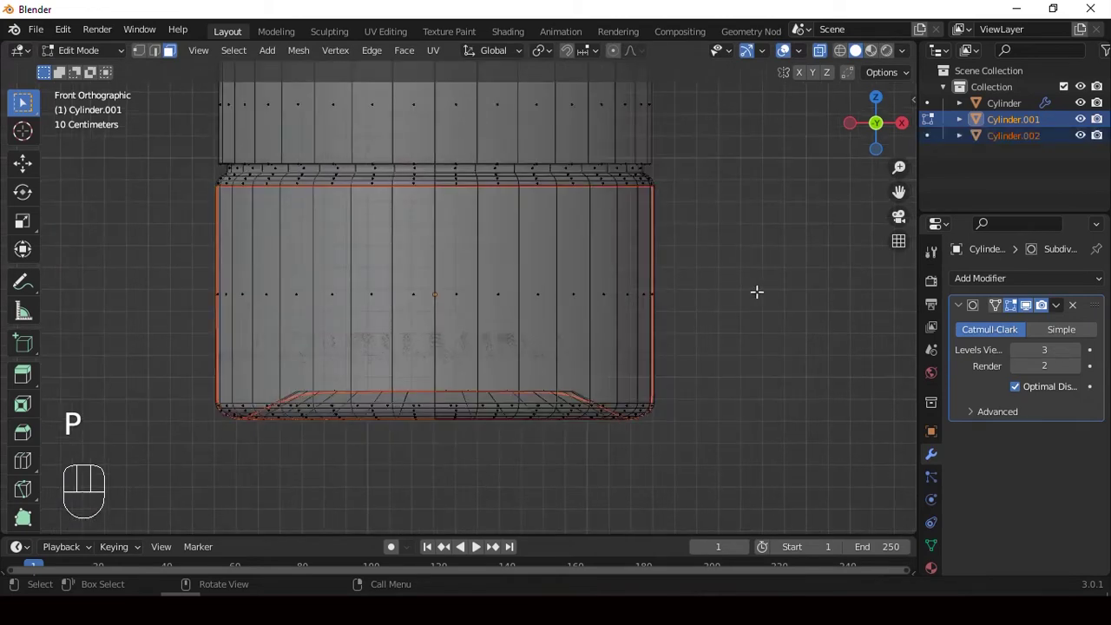
- Scale the separated jar section Cylinder.002 up about 1.05 times
key("Tab")
left_click(600, 282)
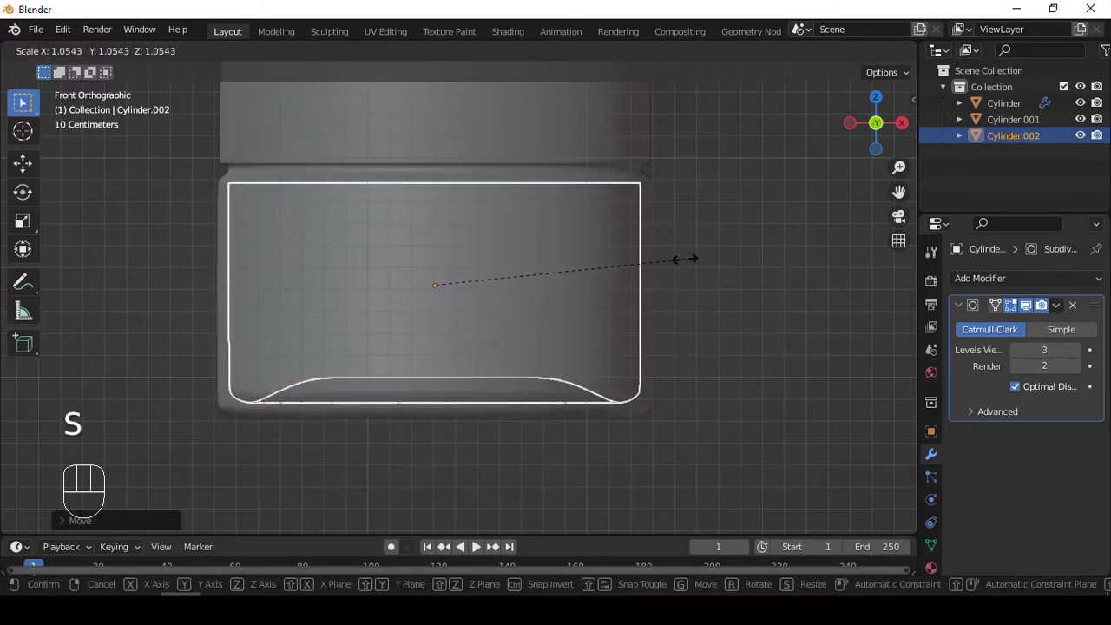
left_click(710, 300)
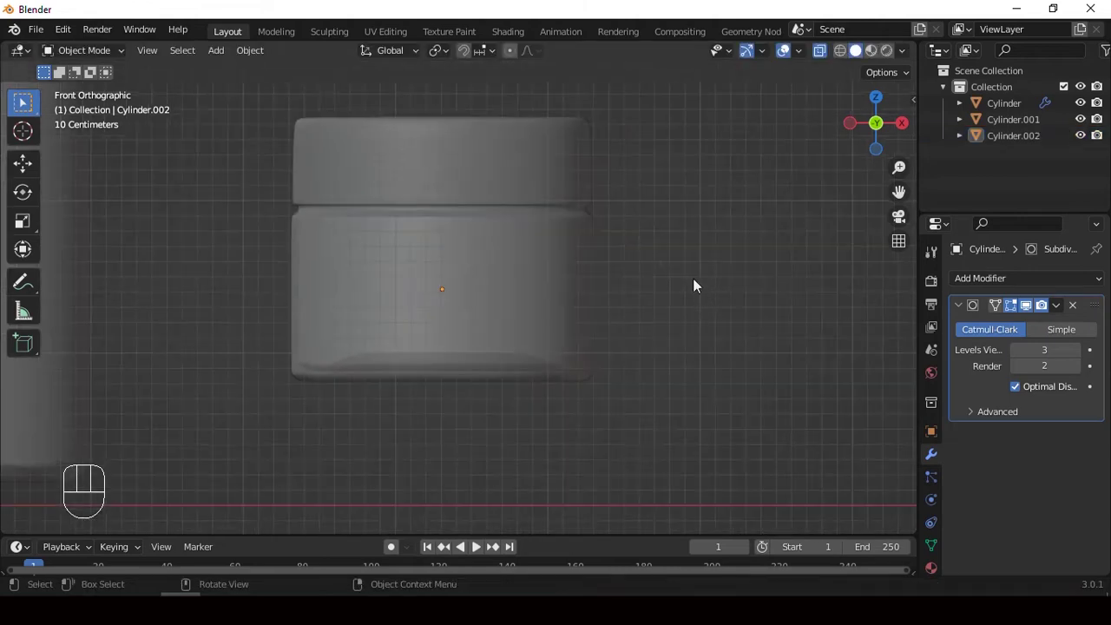
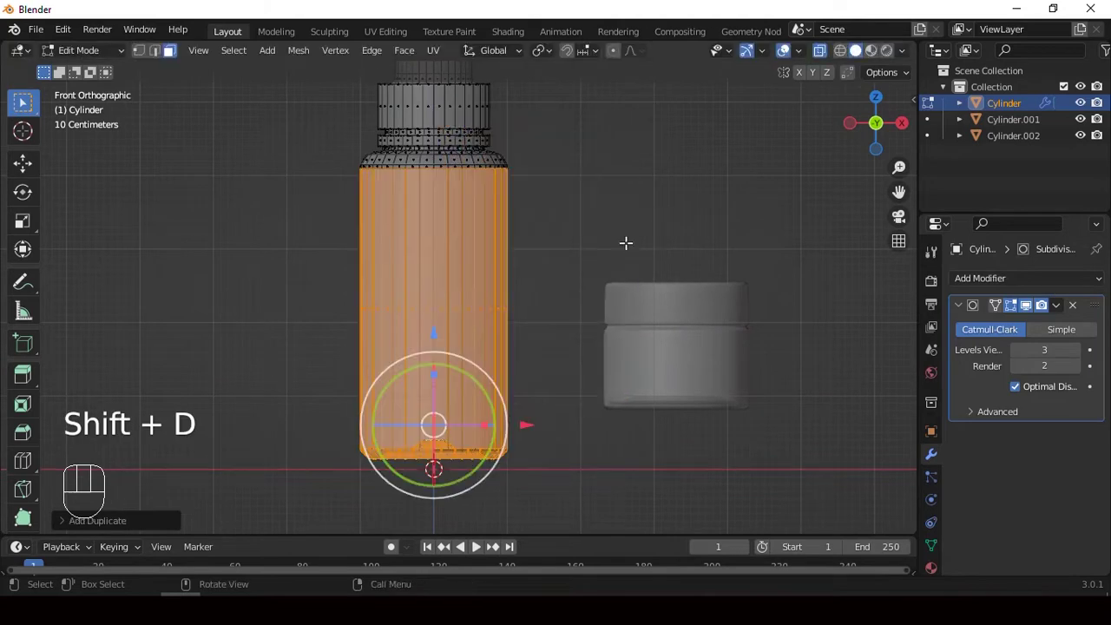
- Separate the bottle body into Cylinder.003 and save the scene as mo1.blend
key("p")
key("Tab")
middle_click(590, 297)
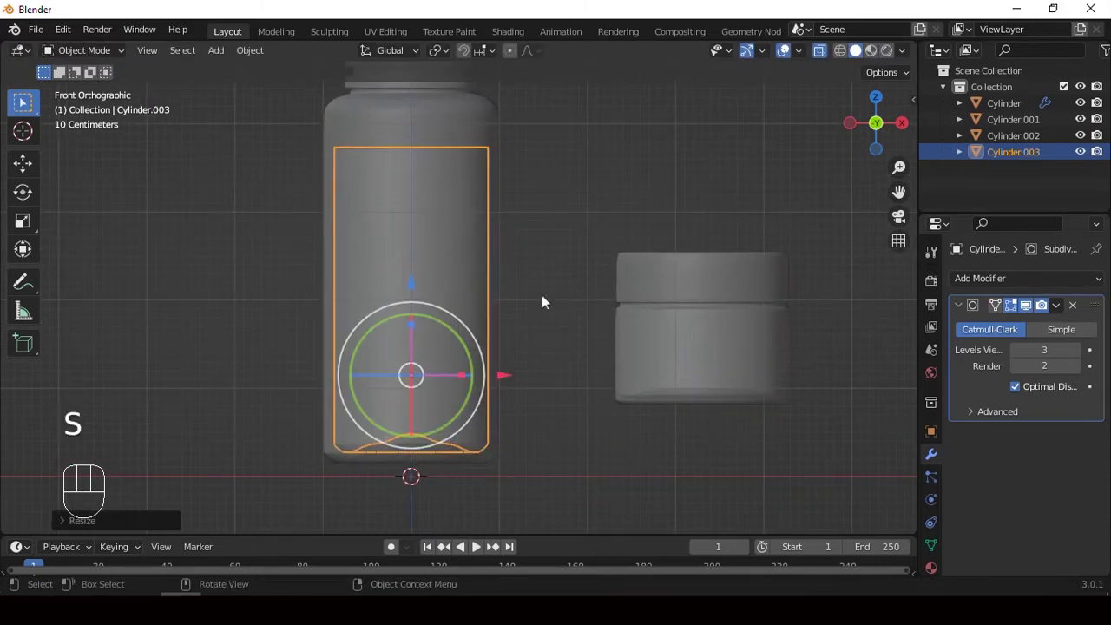
left_click_drag(406, 285, 562, 254)
middle_click(562, 255)
key("alt+z")
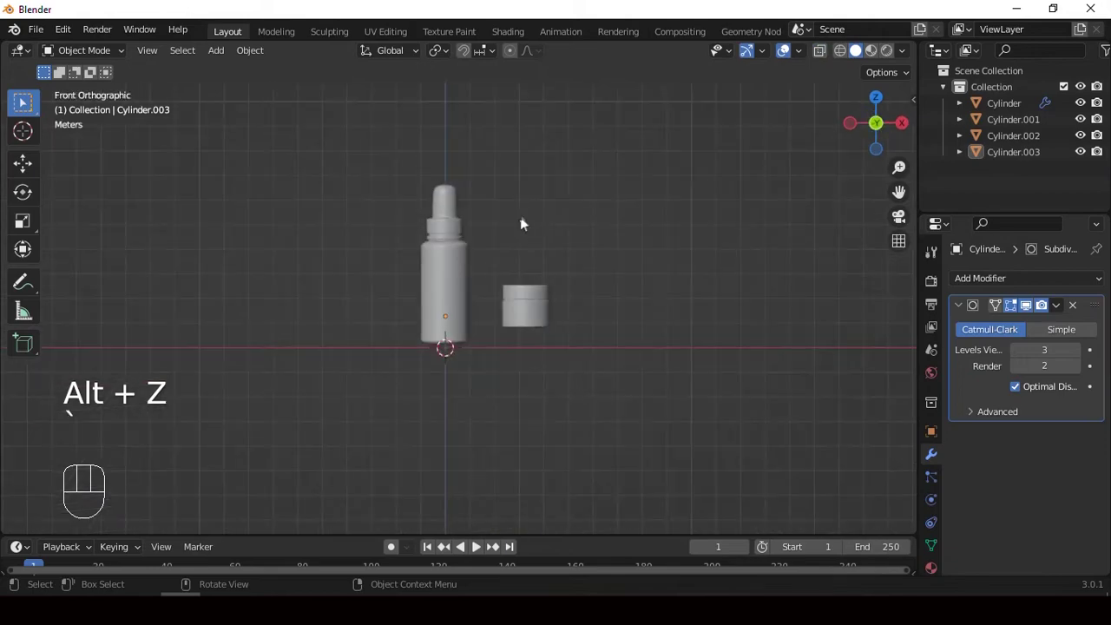
left_click(622, 370)
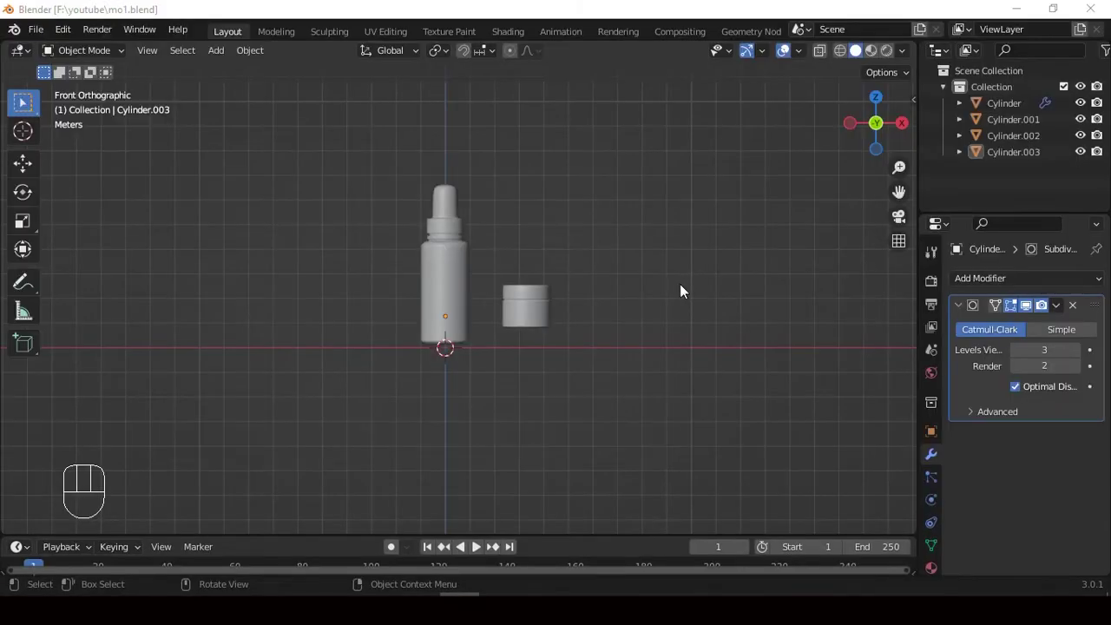
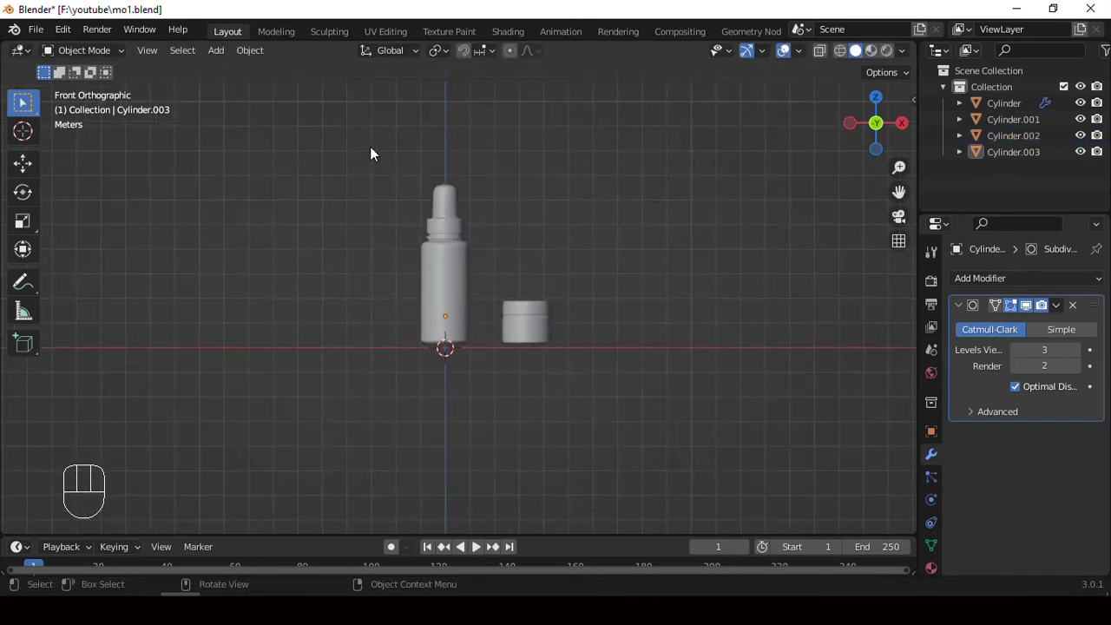
- Hide all existing objects and start adding a new mesh primitive
left_click_drag(388, 176, 630, 373)
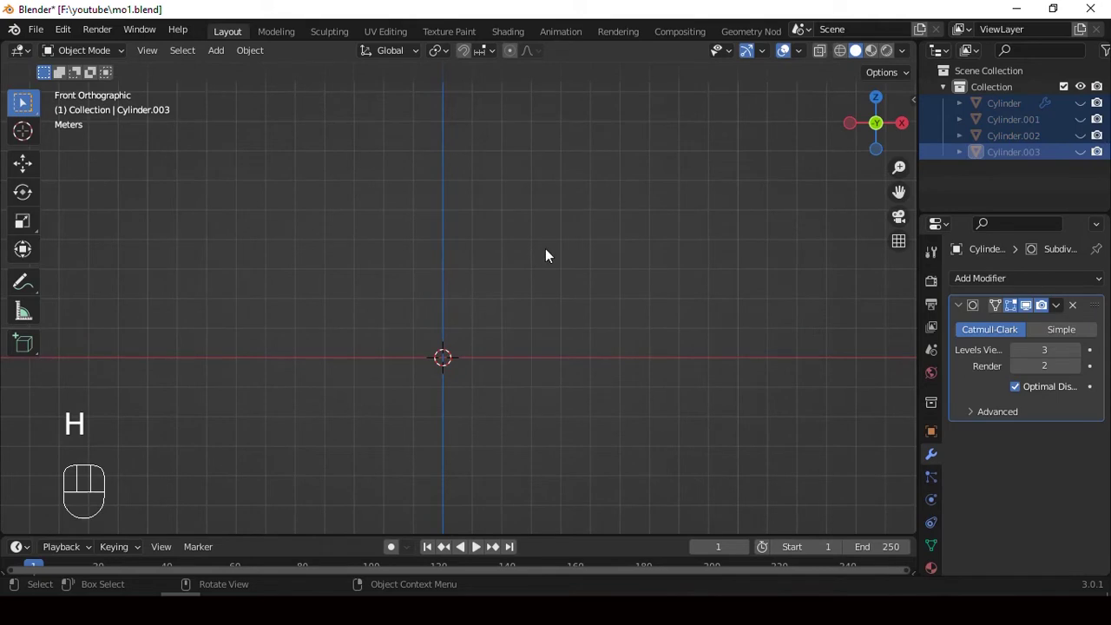
key("shift+a")
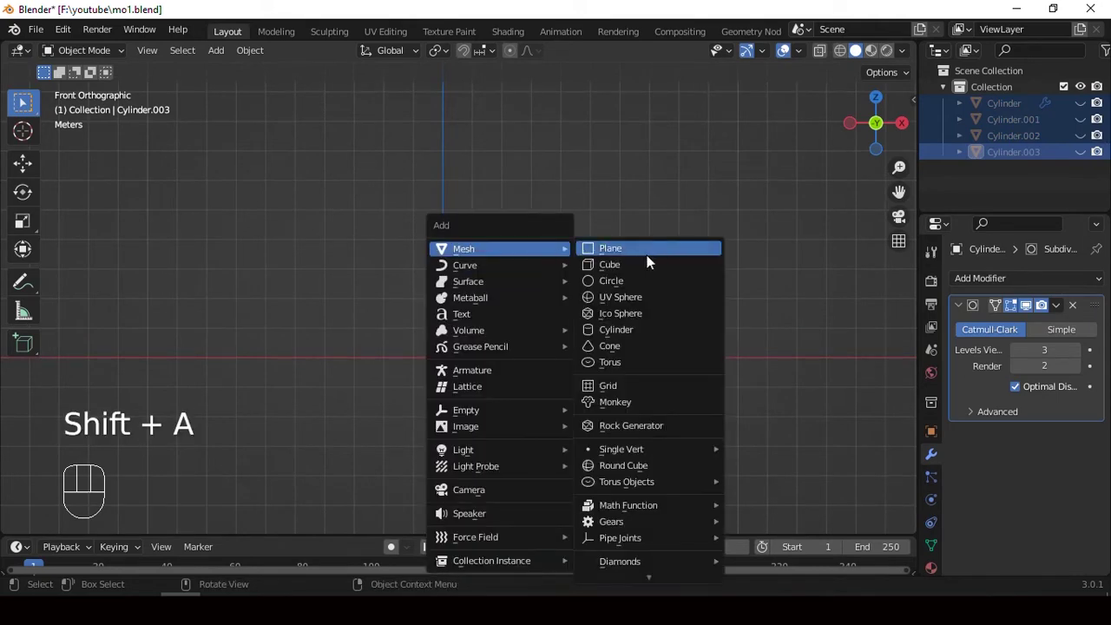
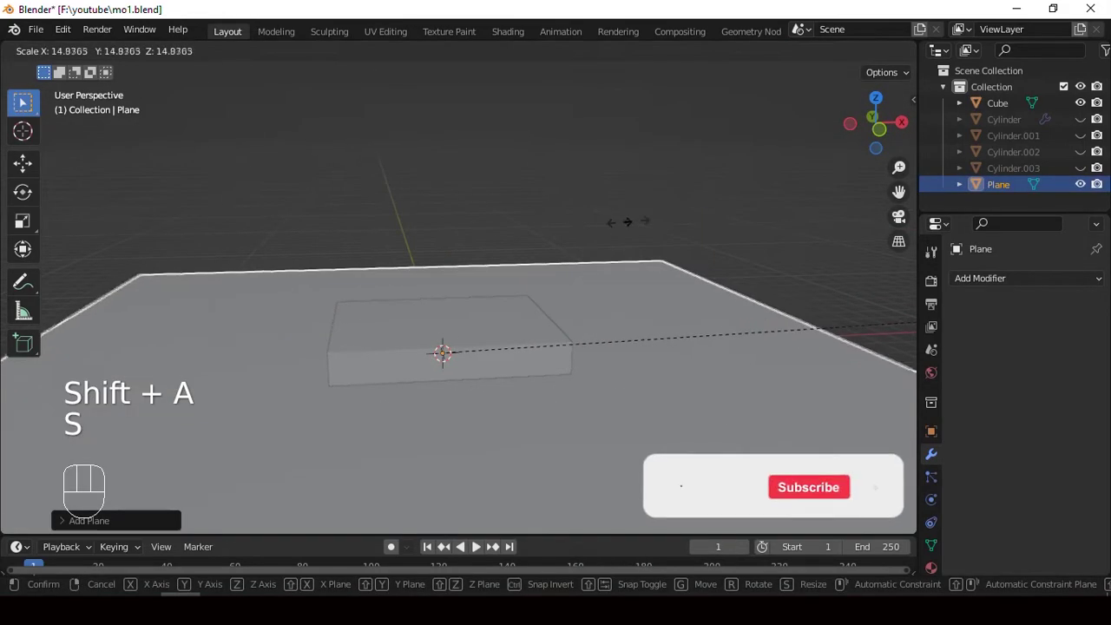
- Apply Rotation & Scale to the flattened cube before roughening it into a stone slab
middle_click(463, 229)
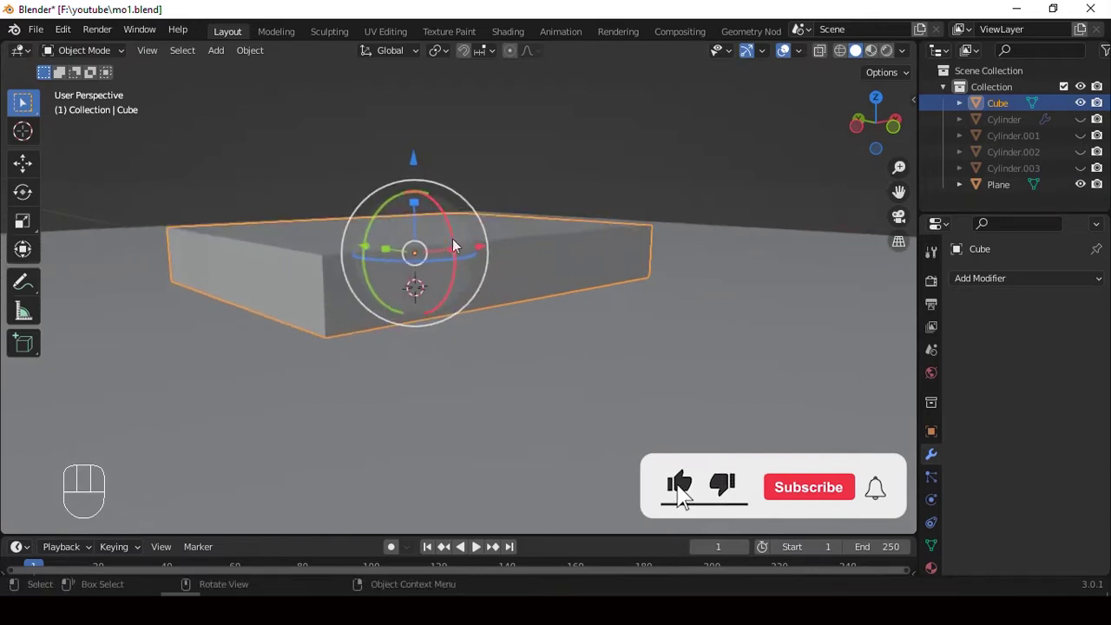
middle_click(448, 251)
key("ctrl+a")
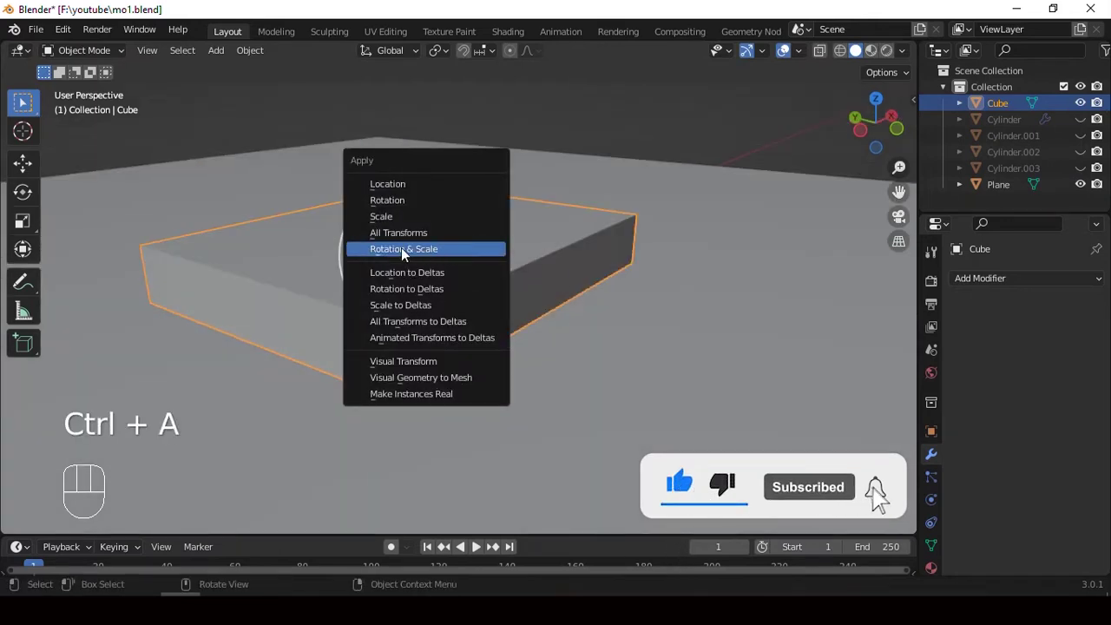
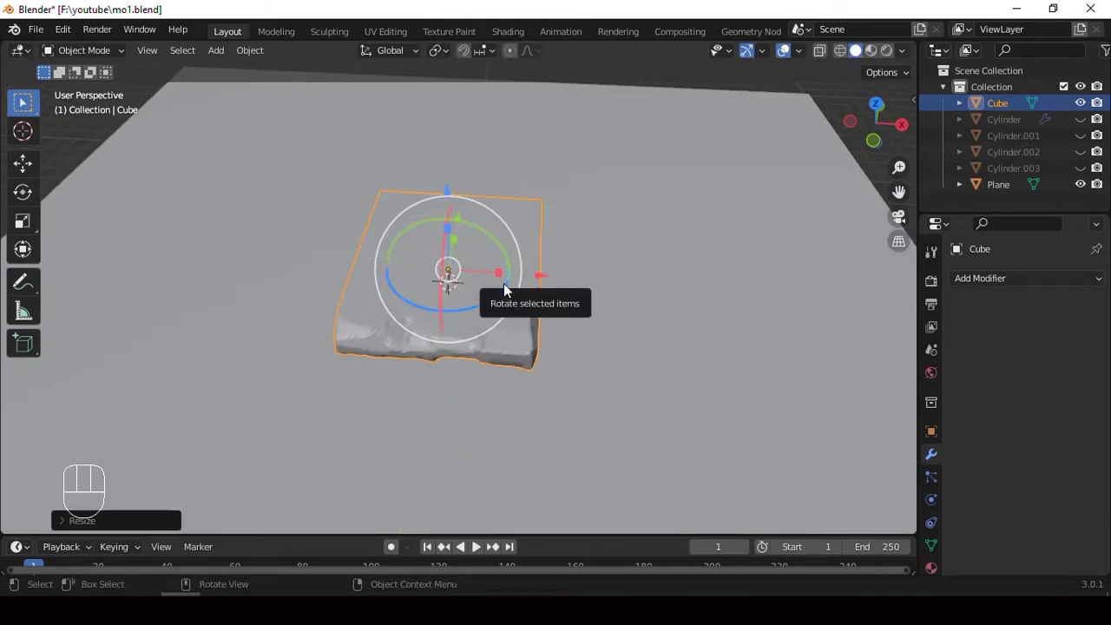
- Duplicate the slab as Cube.001 and place it rotated and offset atop the first
left_click_drag(493, 306, 486, 288)
left_click_drag(499, 274, 538, 225)
left_click_drag(546, 233, 538, 249)
key("shift+d")
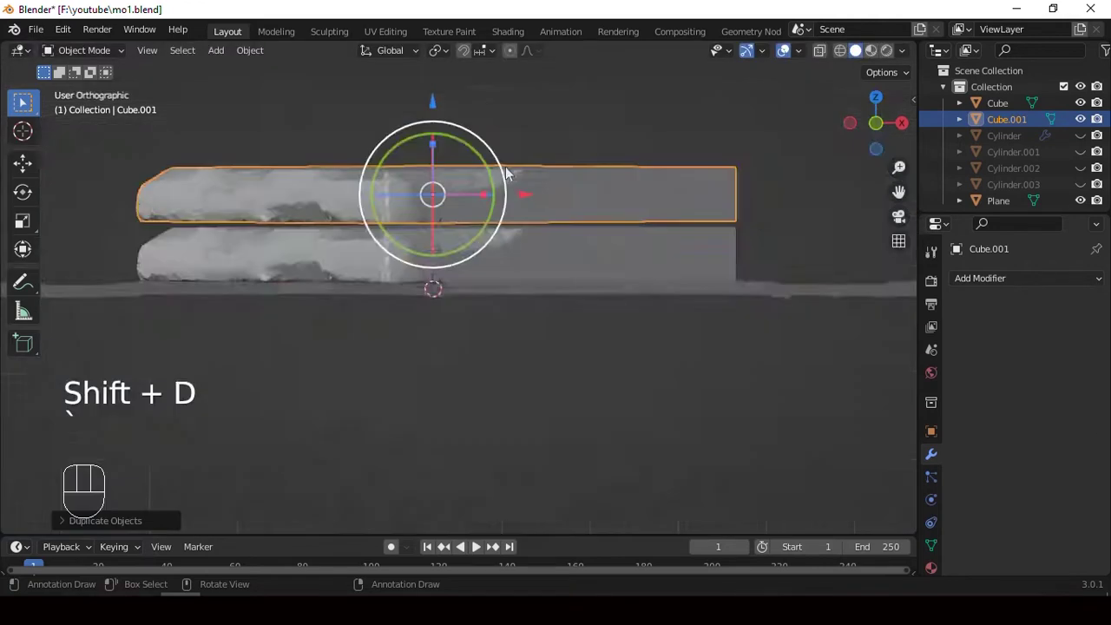
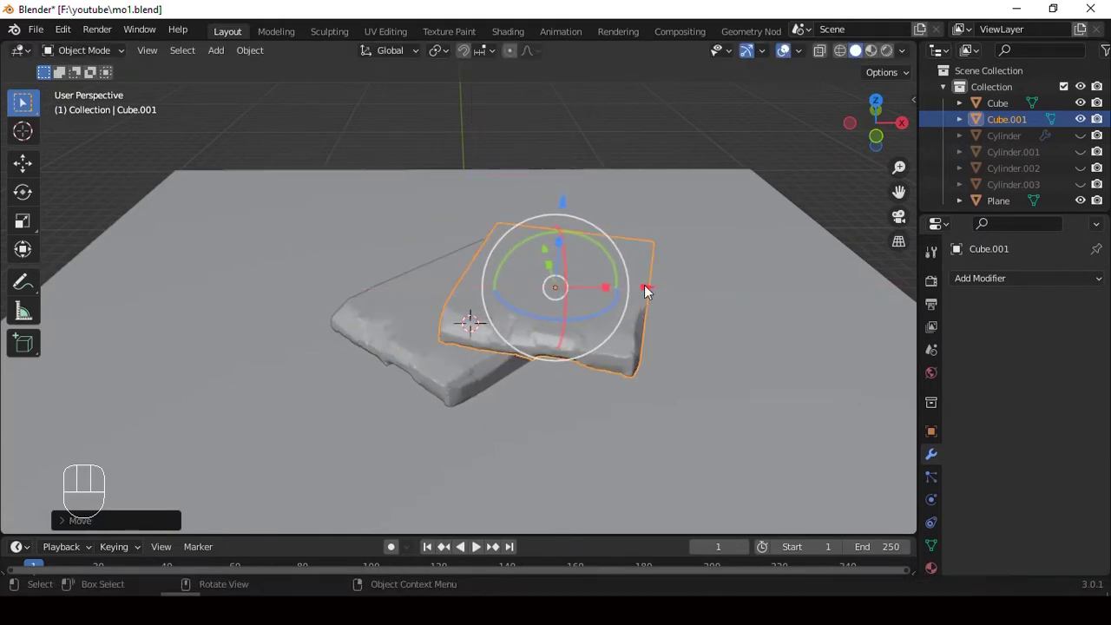
middle_click(588, 237)
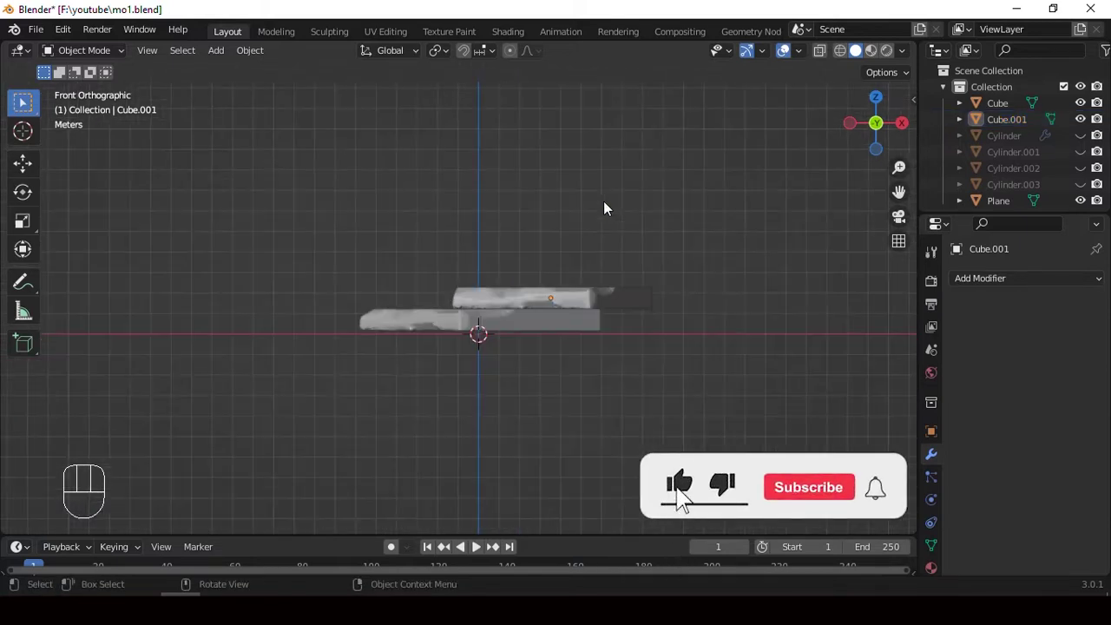
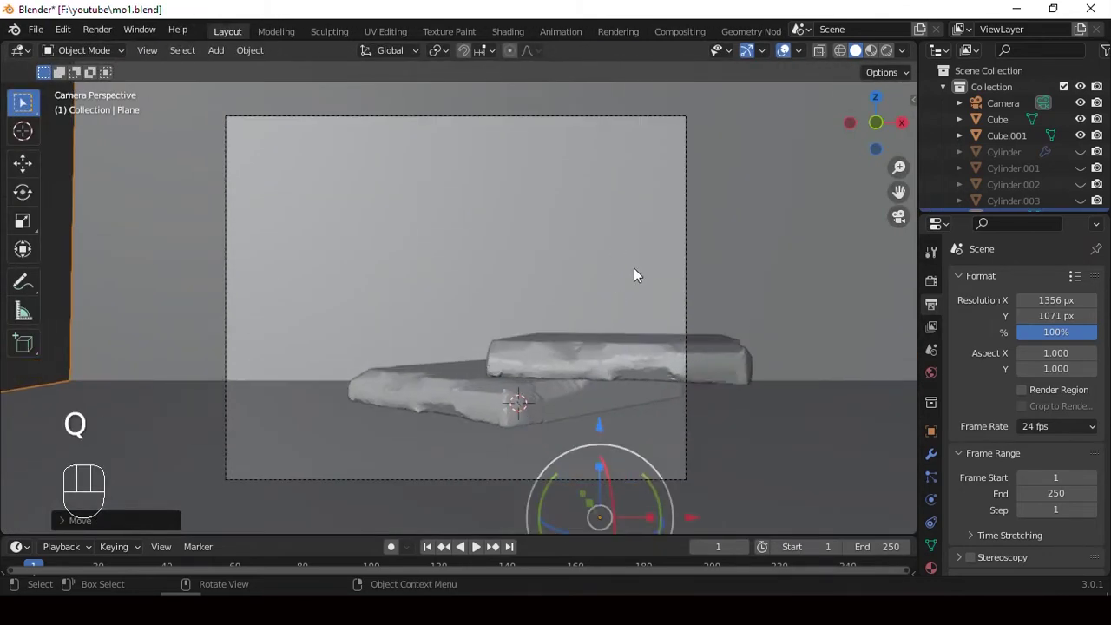
- Unhide the bottle and jar and frame them with the slabs in the camera view
key("alt+h")
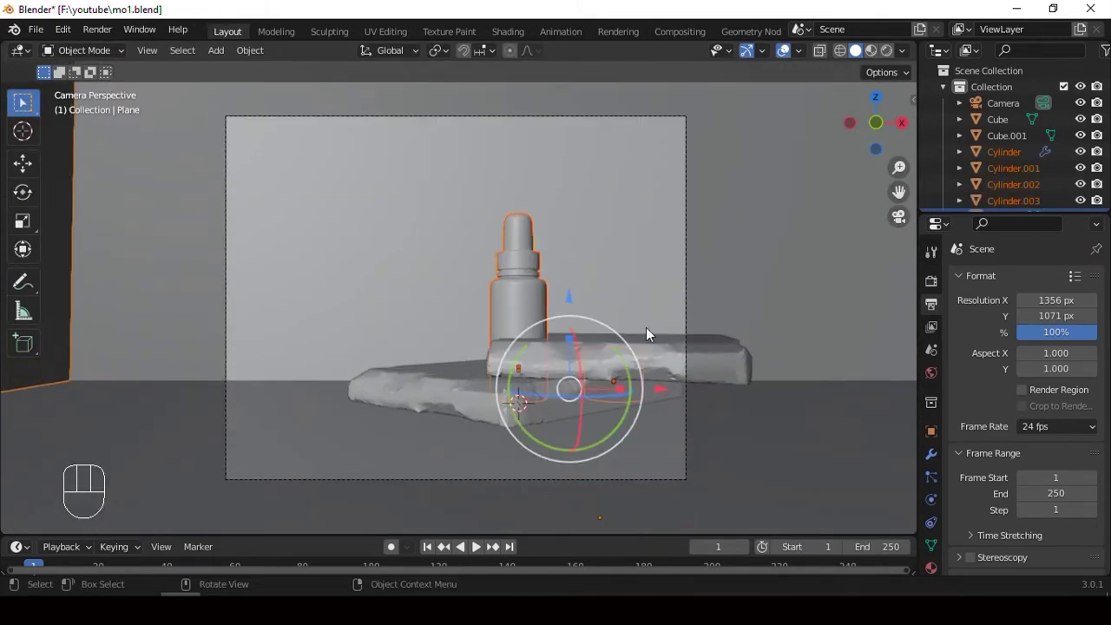
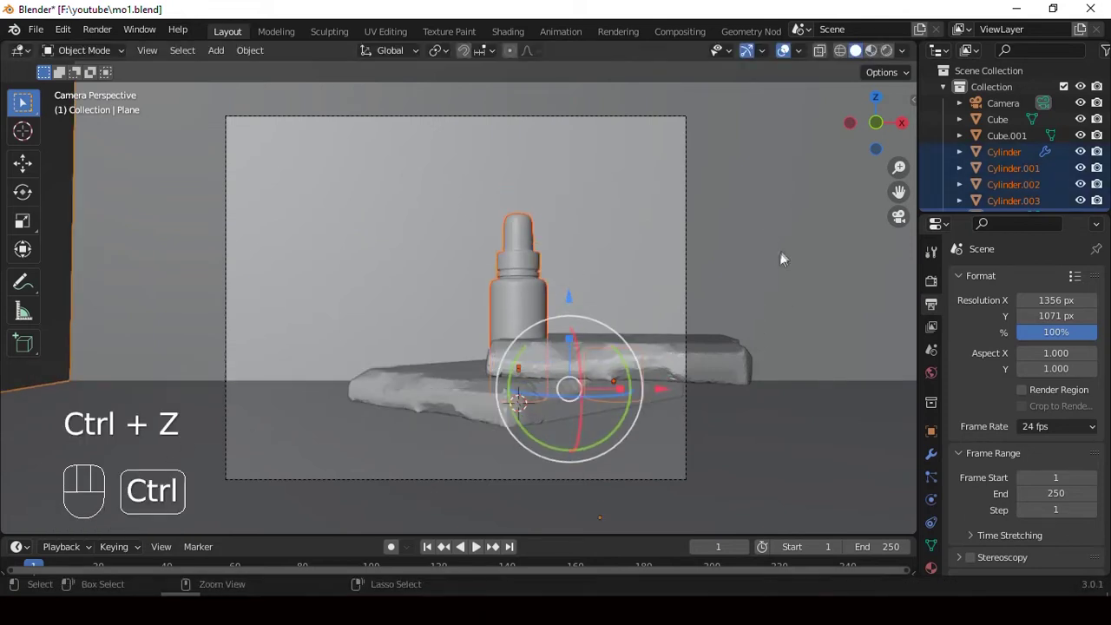
left_click_drag(804, 302, 870, 431)
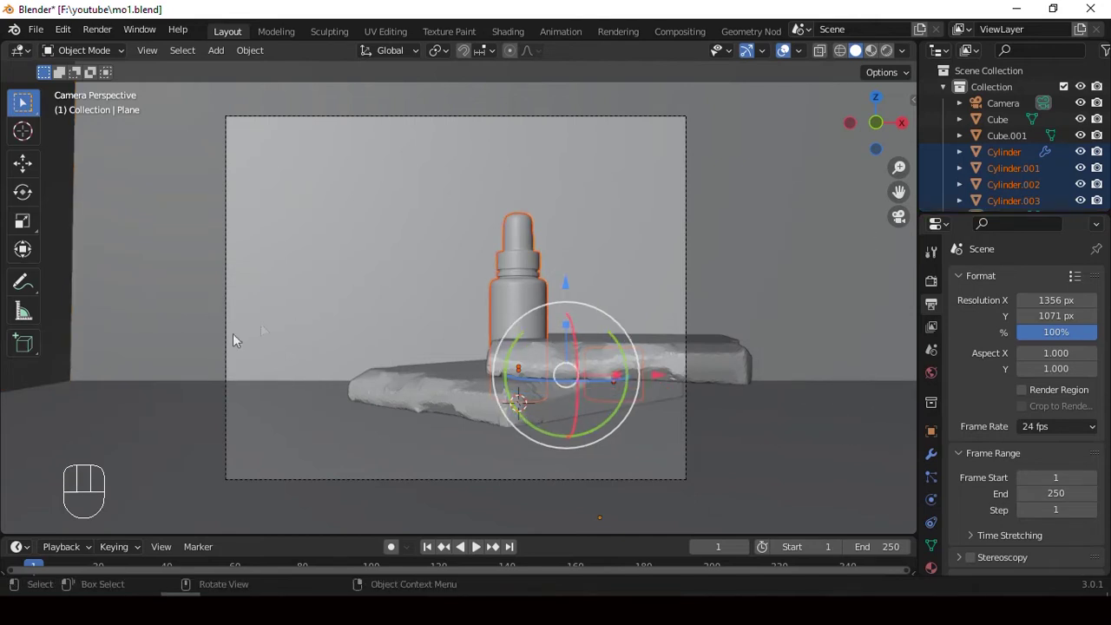
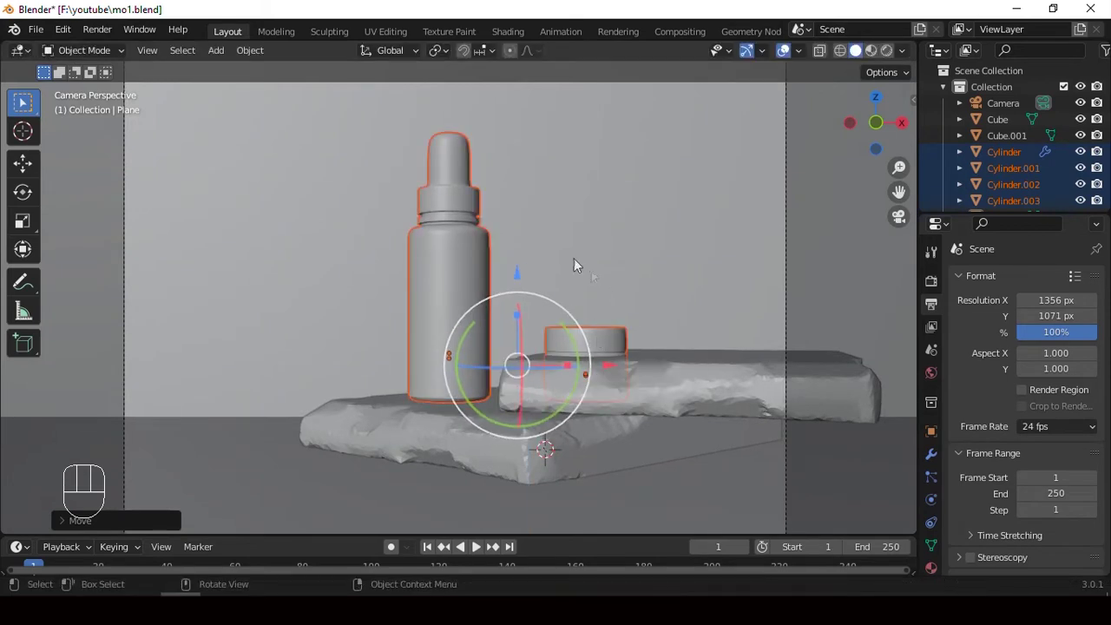
key("alt+z")
middle_click(650, 293)
- Box-select only the jar's pieces ready to move them onto the upper slab
key("a")
left_click_drag(604, 345, 672, 417)
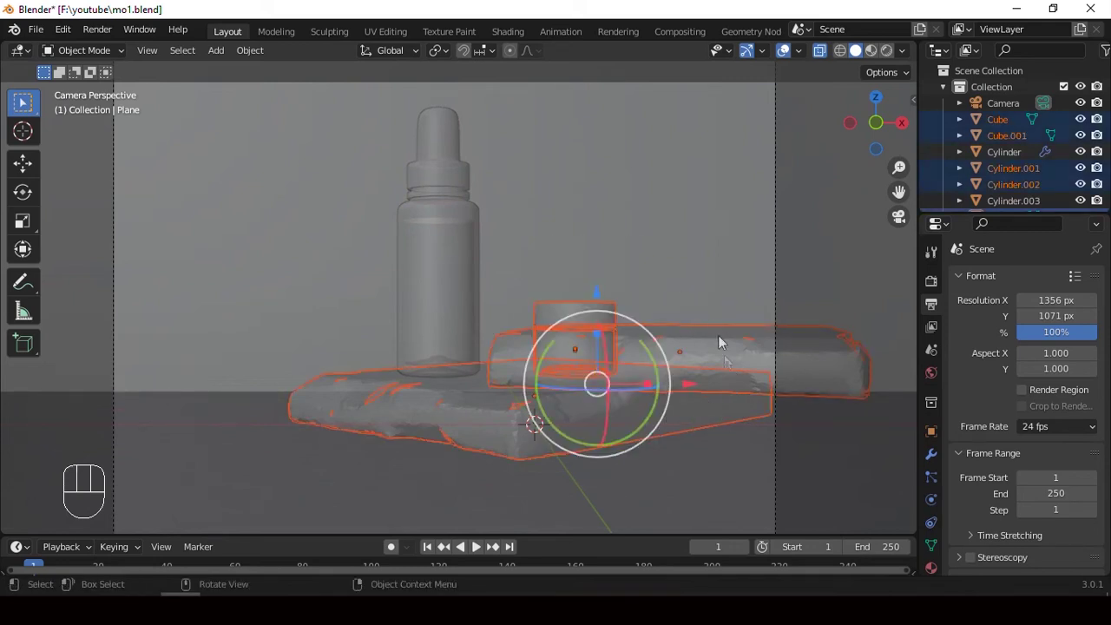
left_click_drag(670, 272, 822, 515)
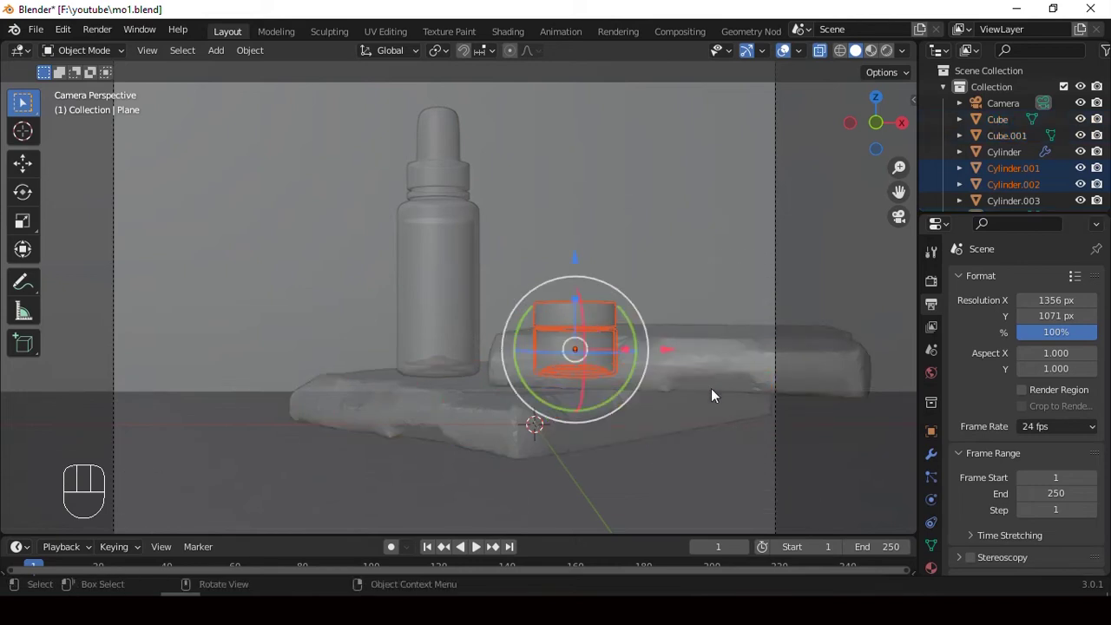
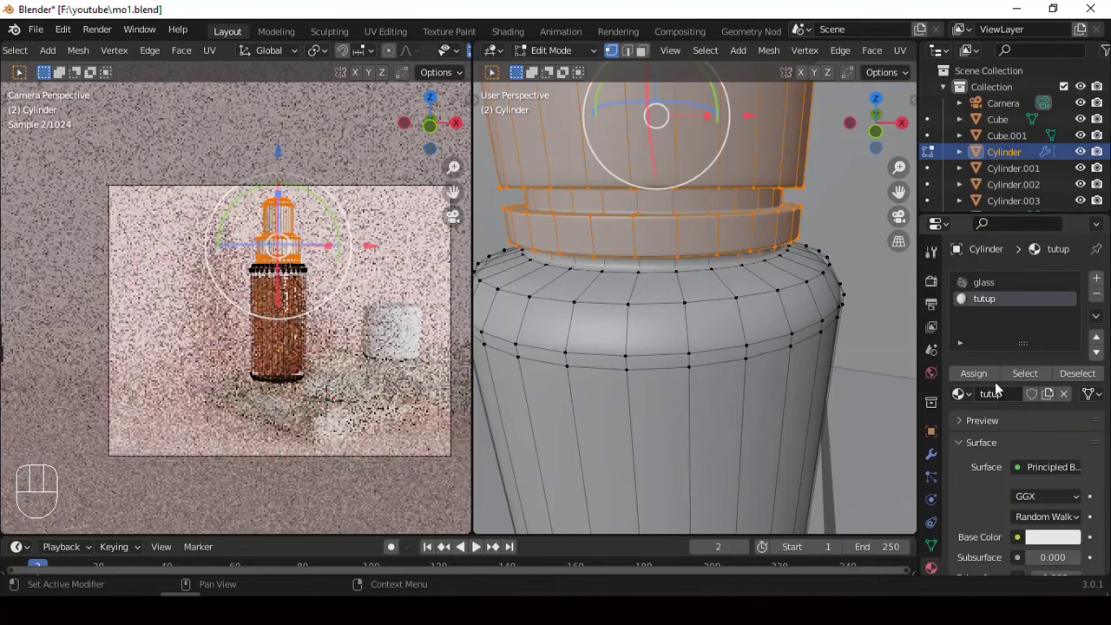
- Set the tutup cap material's Base Color to black and check it in object mode
left_click(979, 384)
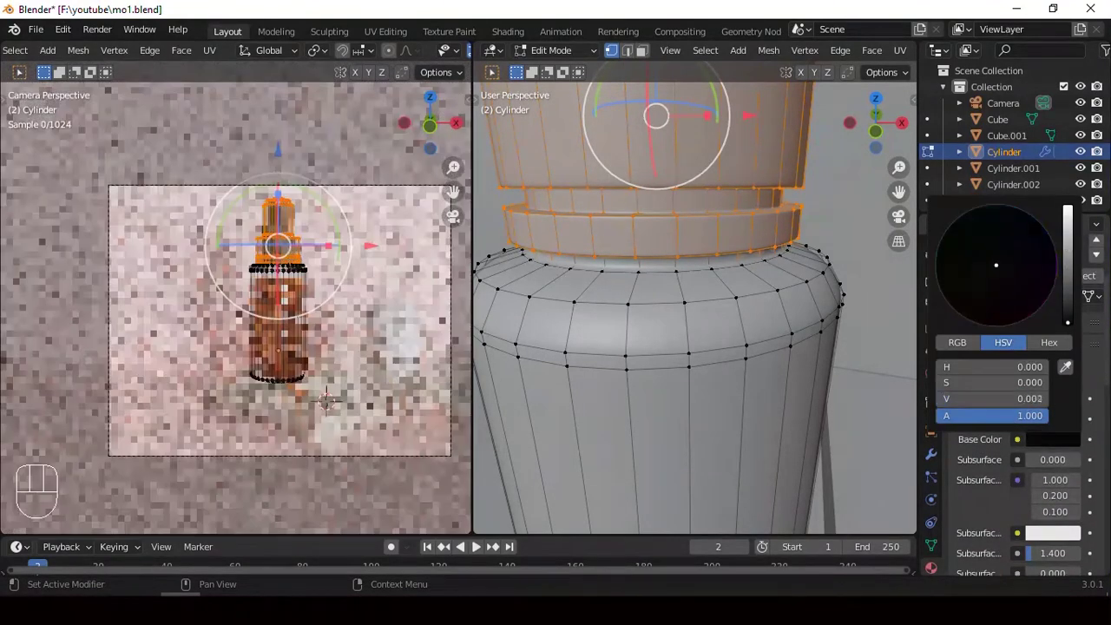
key("Tab")
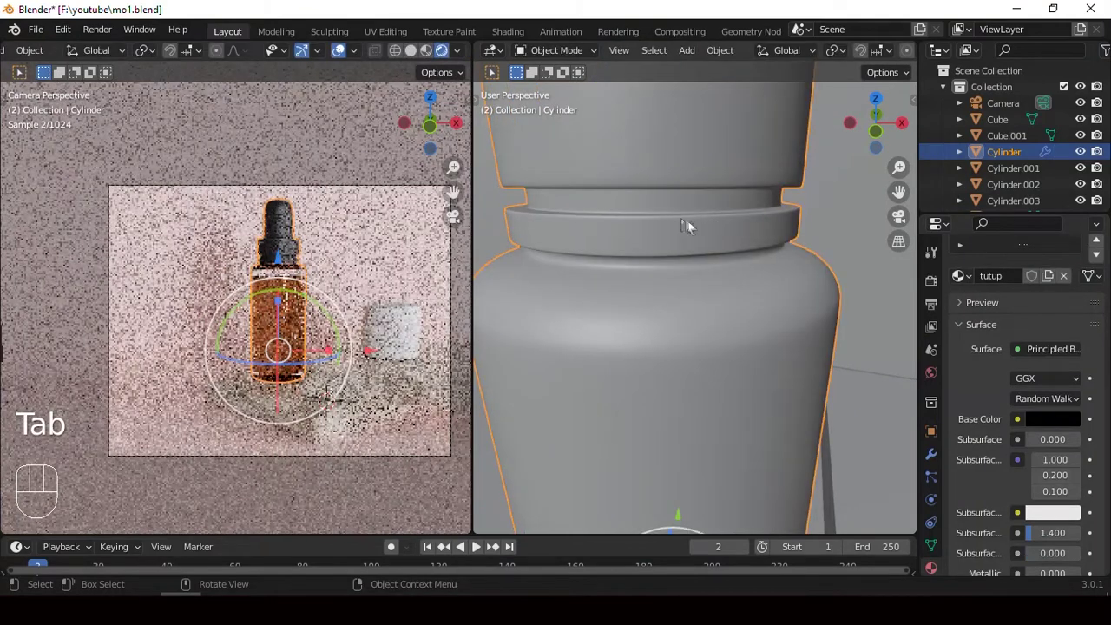
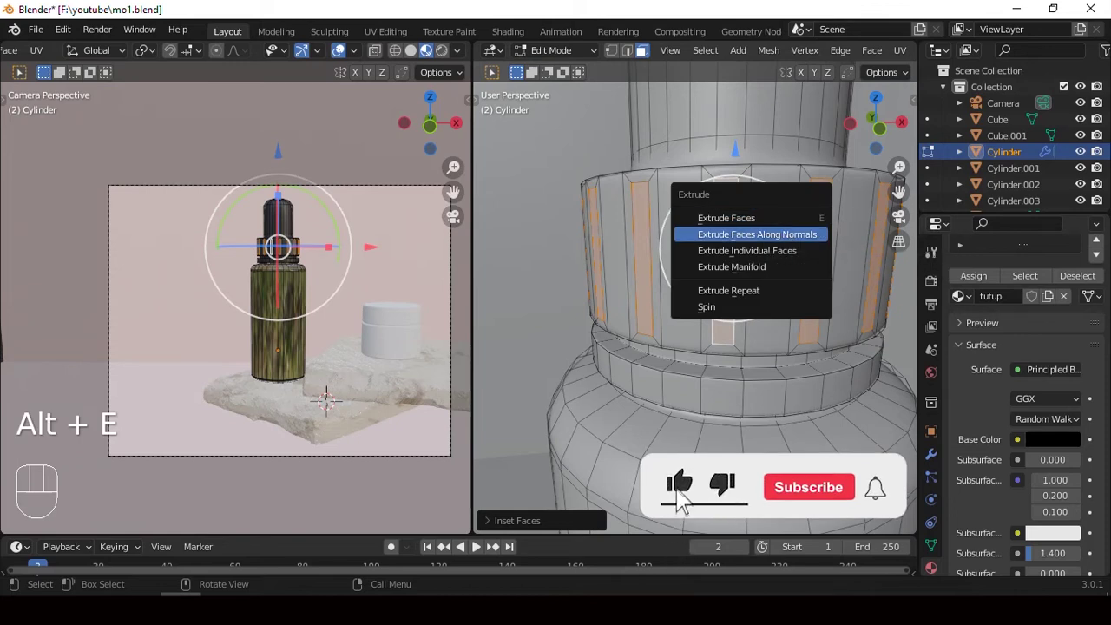
- Extrude the inset collar faces along normals to form the cap's ridges
key("alt+Tab")
left_click_drag(790, 236, 765, 265)
middle_click(773, 231)
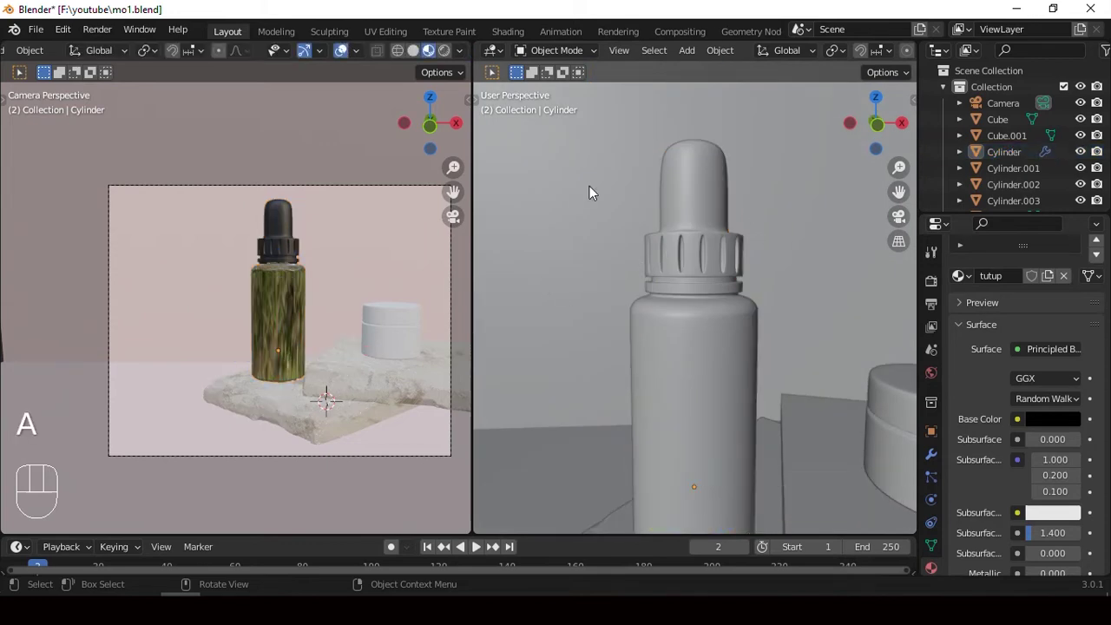
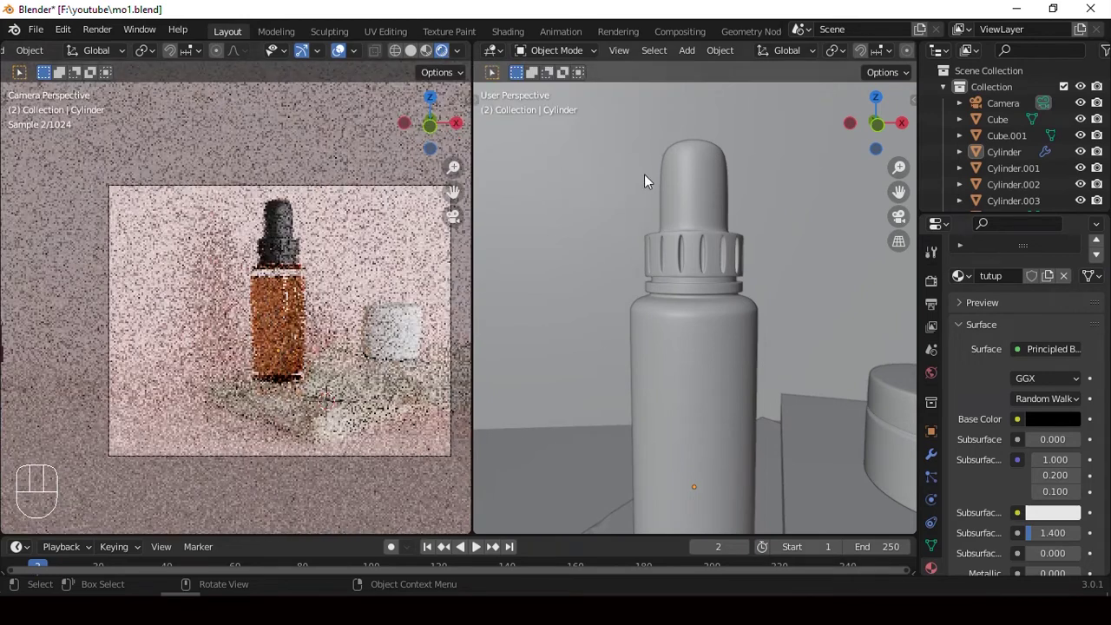
- Select the jar body Cylinder.001 and give it the orange Material.004
left_click_drag(784, 280, 795, 363)
left_click(795, 363)
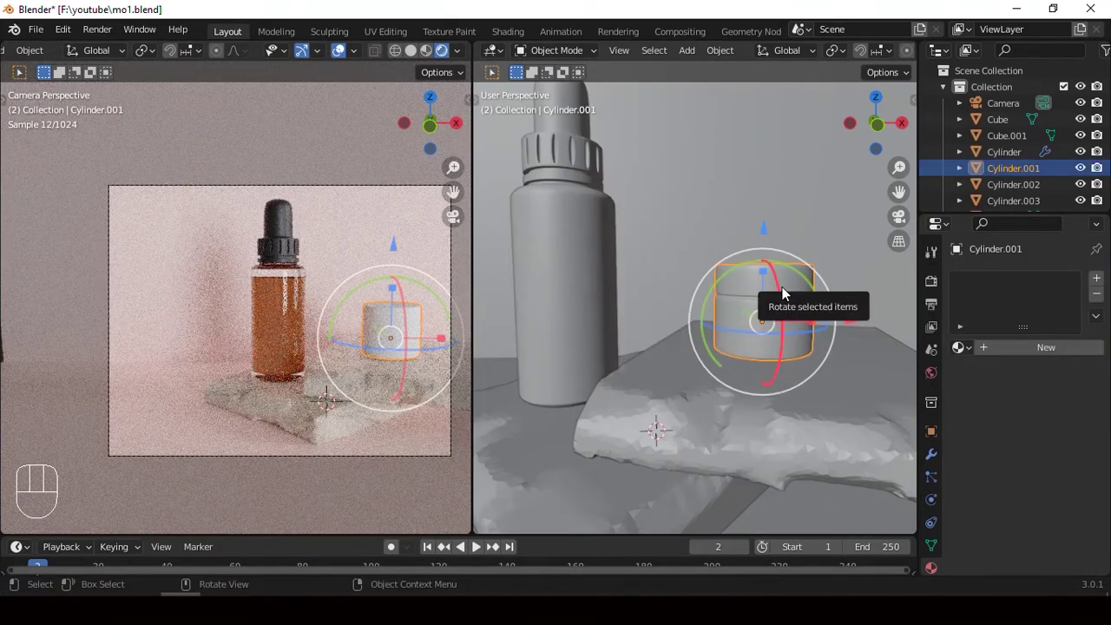
middle_click(769, 281)
middle_click(786, 281)
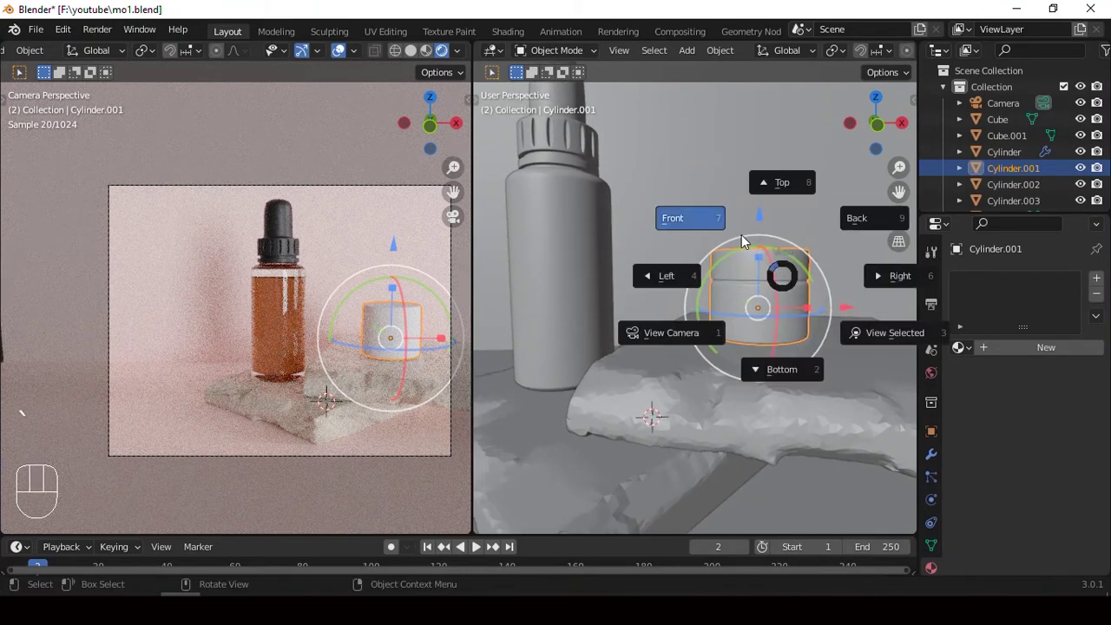
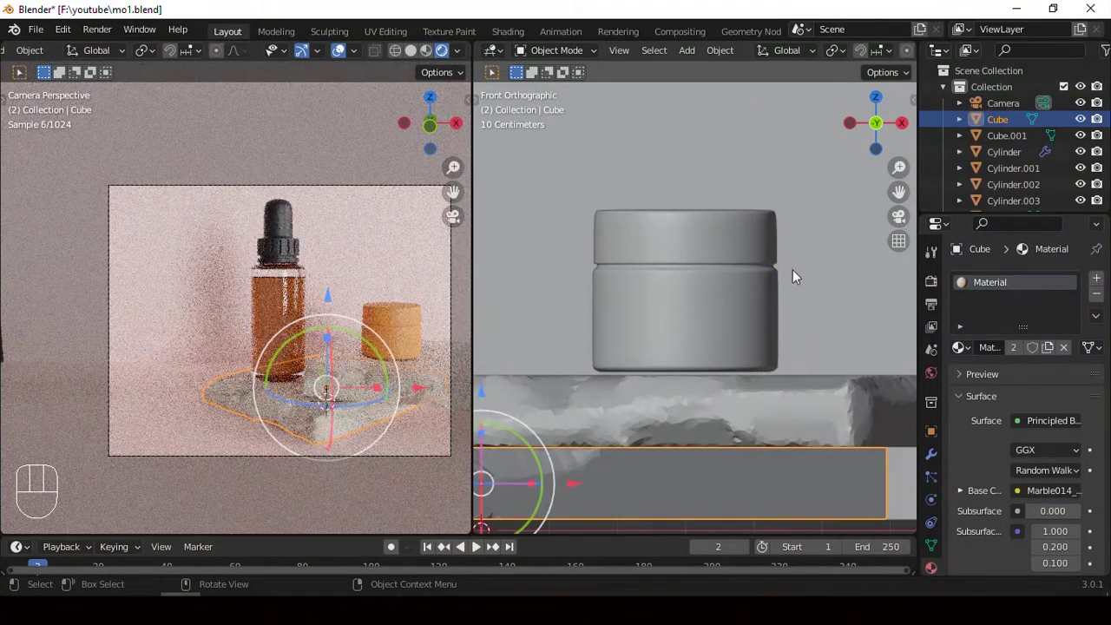
- Zoom the front view out to show the bottle, jar and slabs together
middle_click(712, 271)
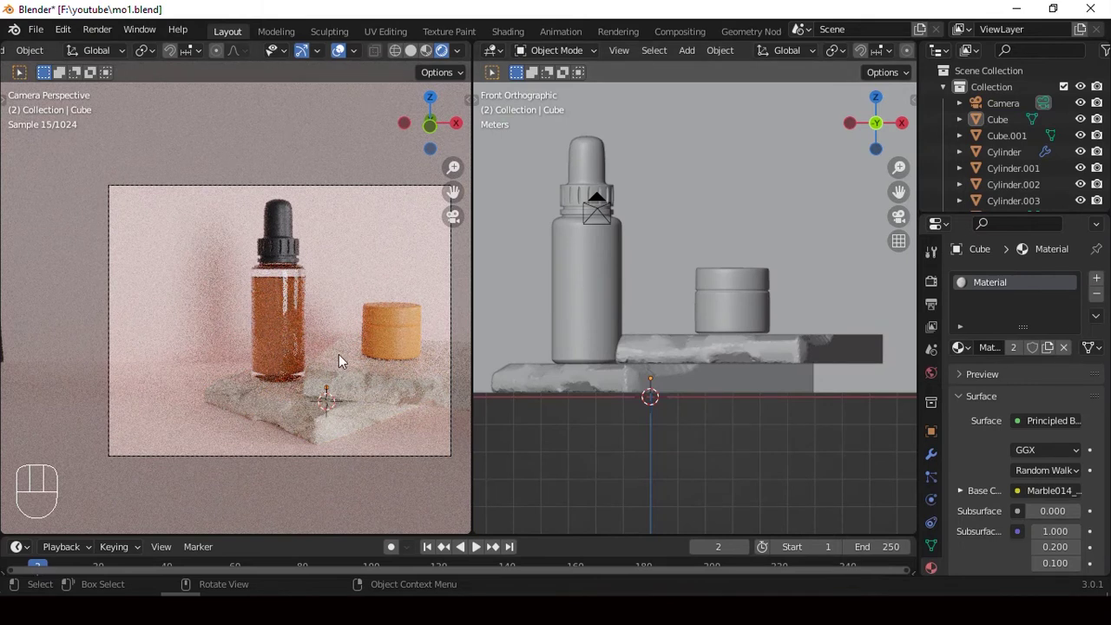
middle_click(306, 299)
- Bring up the Add > Mesh menu to insert a primitive for the rock
key("shift+a")
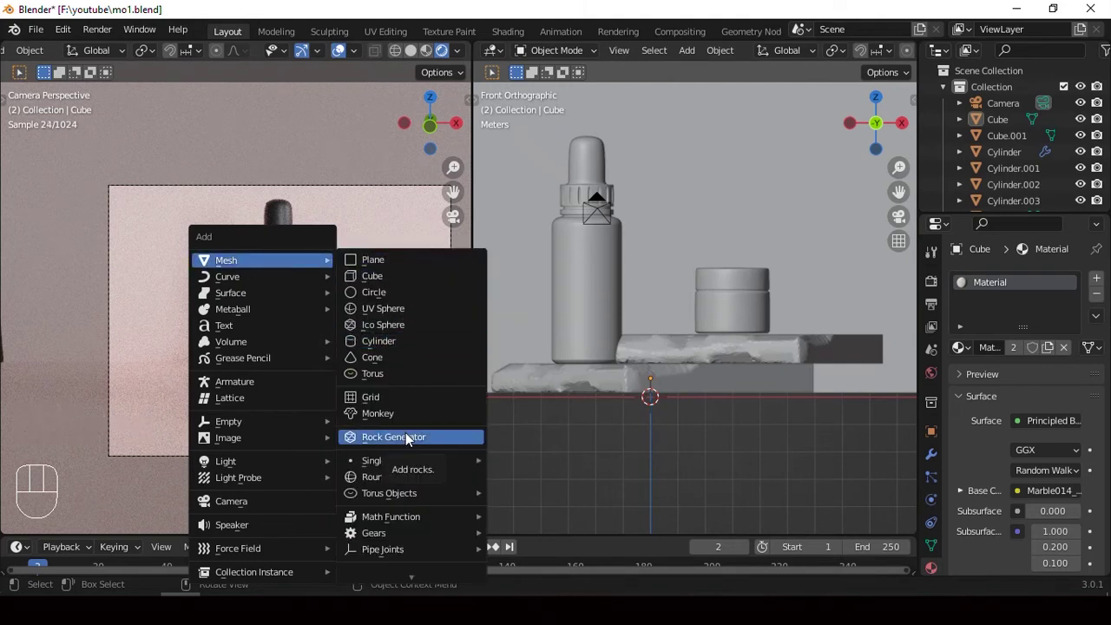
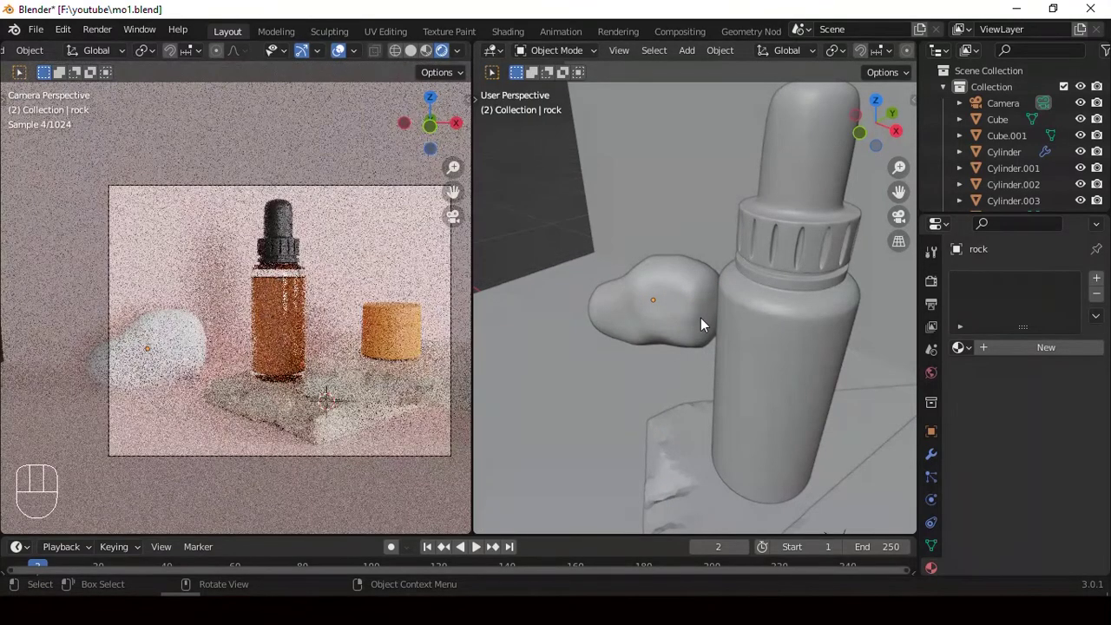
- Link the slab's Marble014 material onto the rock with Ctrl+L Link Materials
middle_click(722, 356)
left_click_drag(632, 301, 754, 366)
key("ctrl+l")
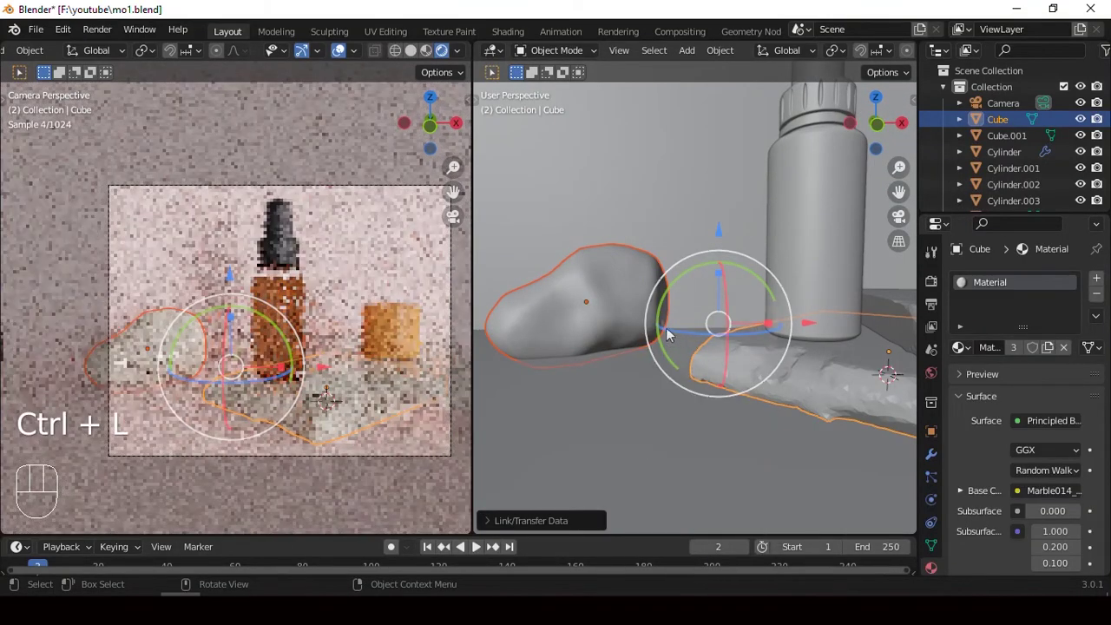
left_click_drag(604, 300, 687, 298)
- Unwrap the rock's faces and set a render border for the Cycles camera preview
key("u")
key("Tab")
key("a")
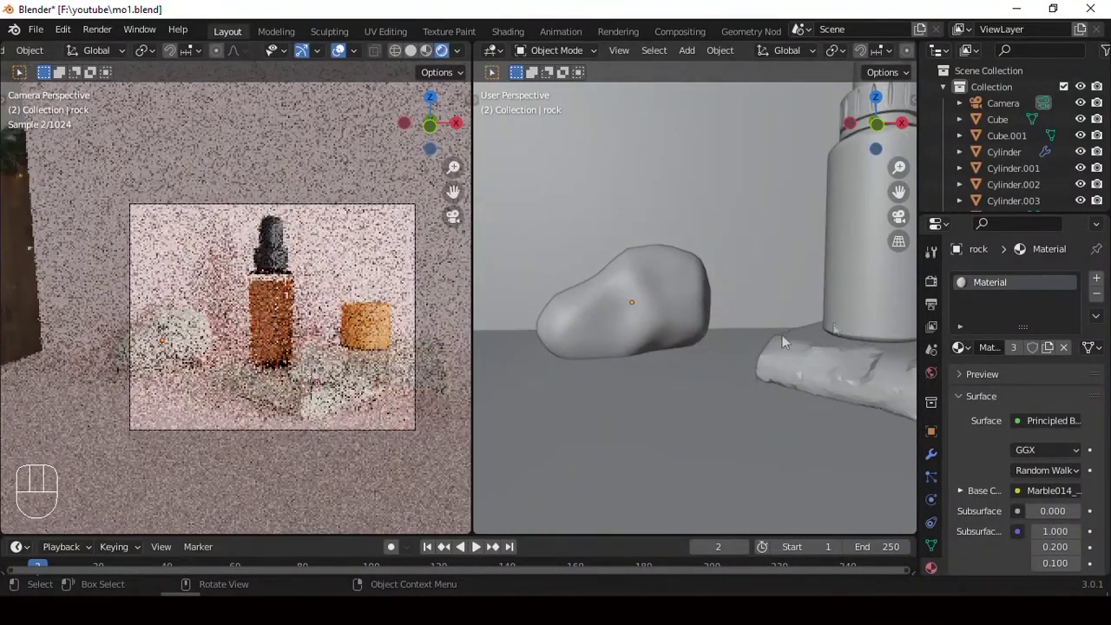
key("ctrl+b")
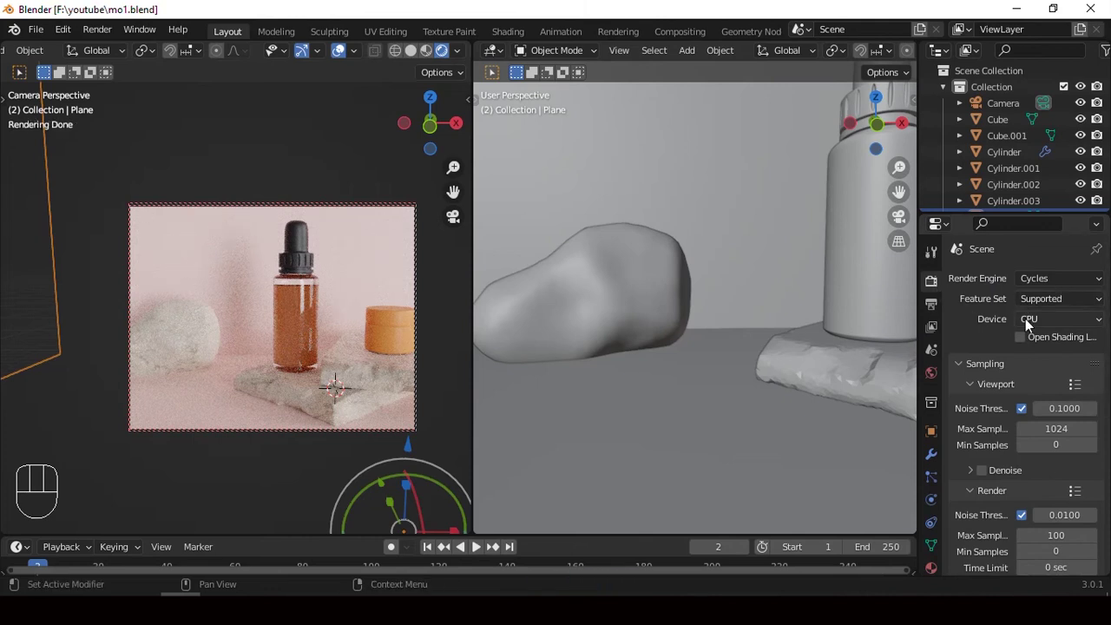
- Set Color Management to Filmic view transform with the Very High Contrast look
left_click_drag(1033, 325, 991, 466)
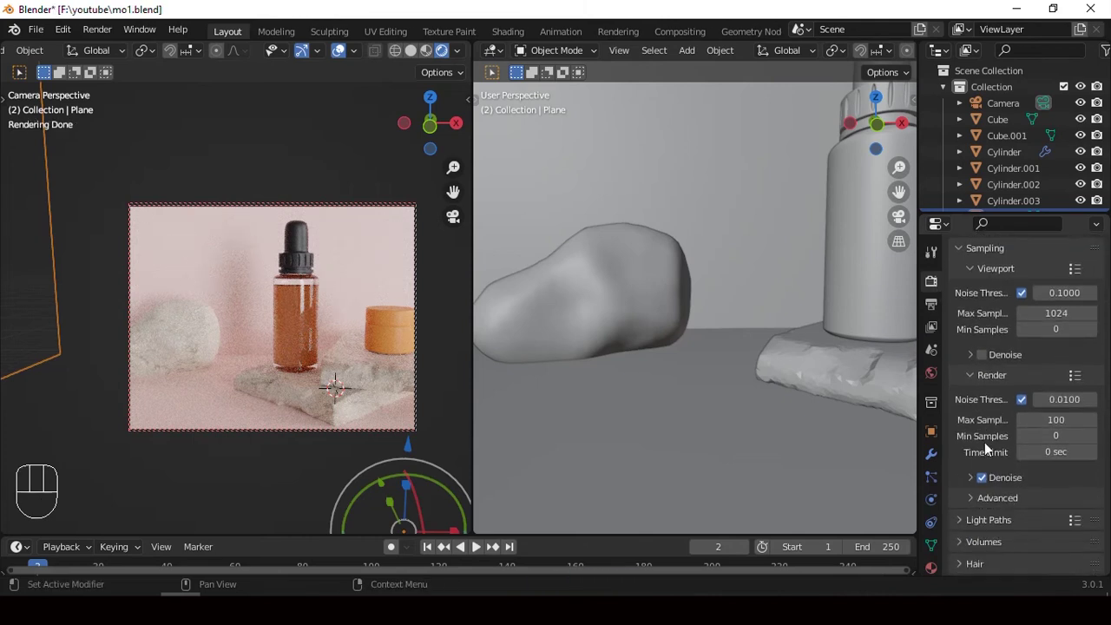
left_click_drag(986, 360, 992, 456)
left_click_drag(979, 416, 993, 457)
left_click(991, 417)
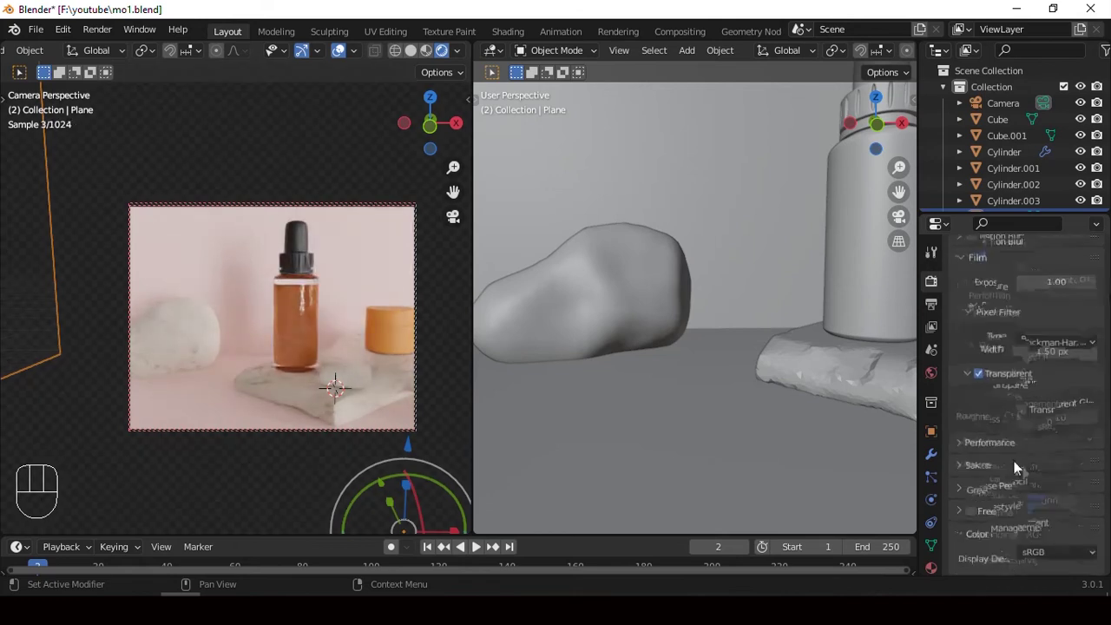
left_click_drag(1052, 482, 1025, 443)
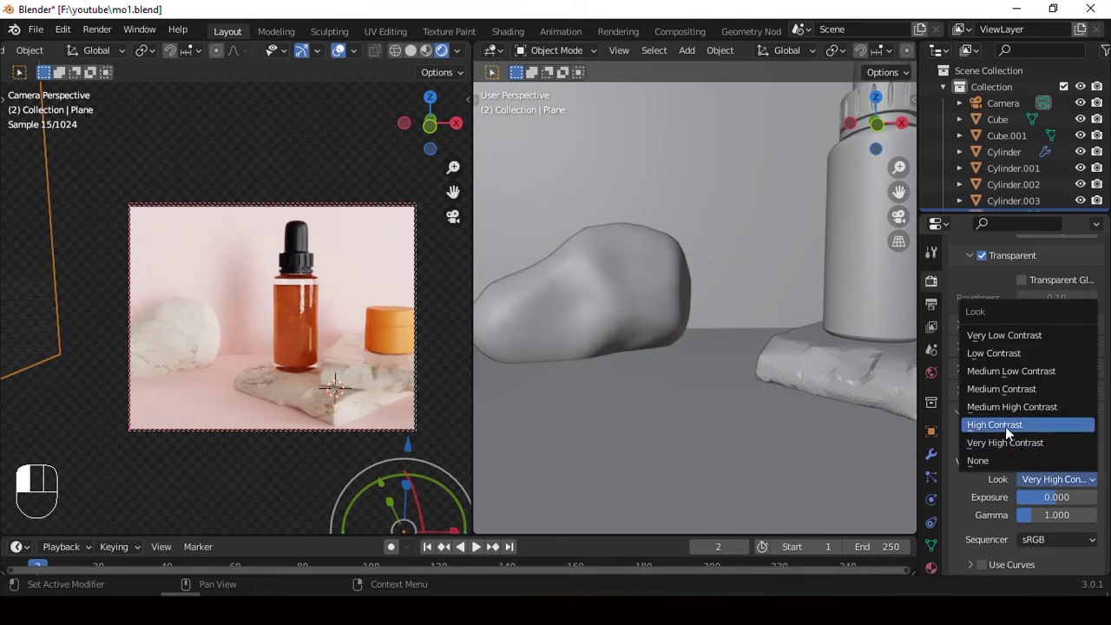
left_click(1010, 432)
left_click_drag(1057, 481, 409, 345)
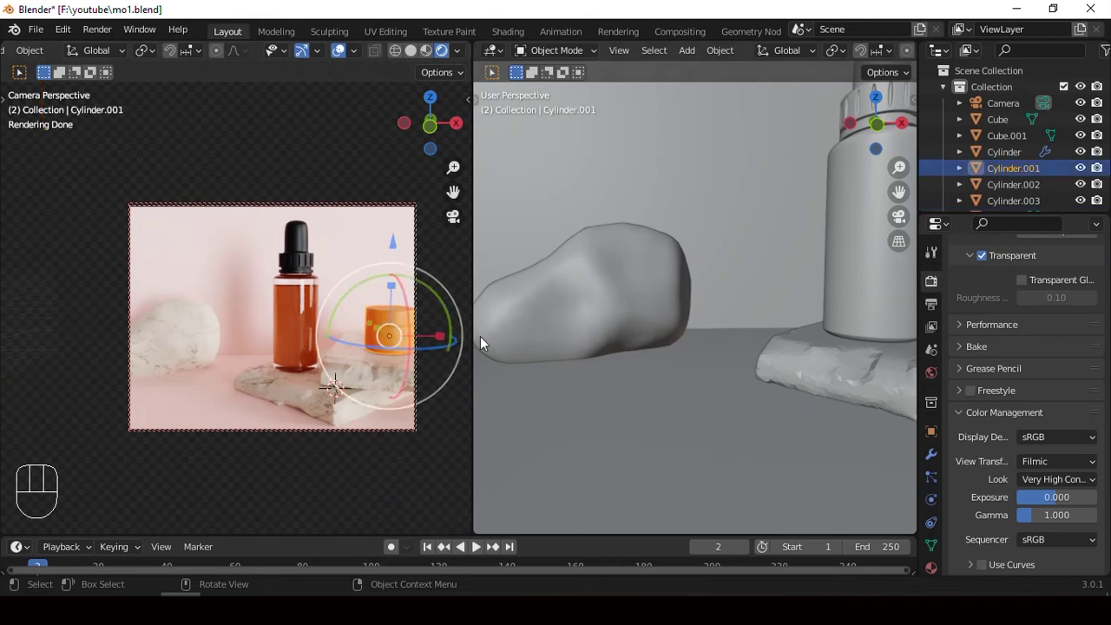